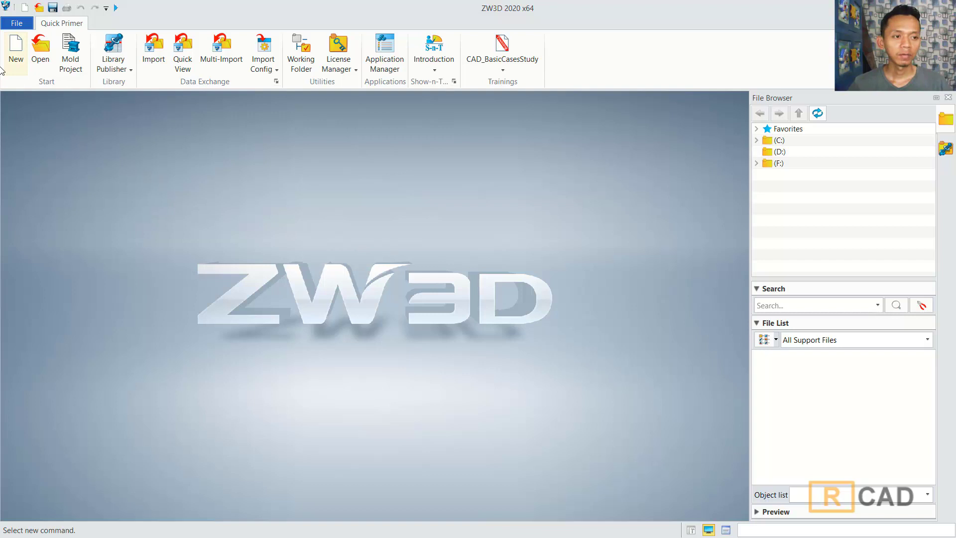
Create a new part and start its first sketch
left_click(14, 52)
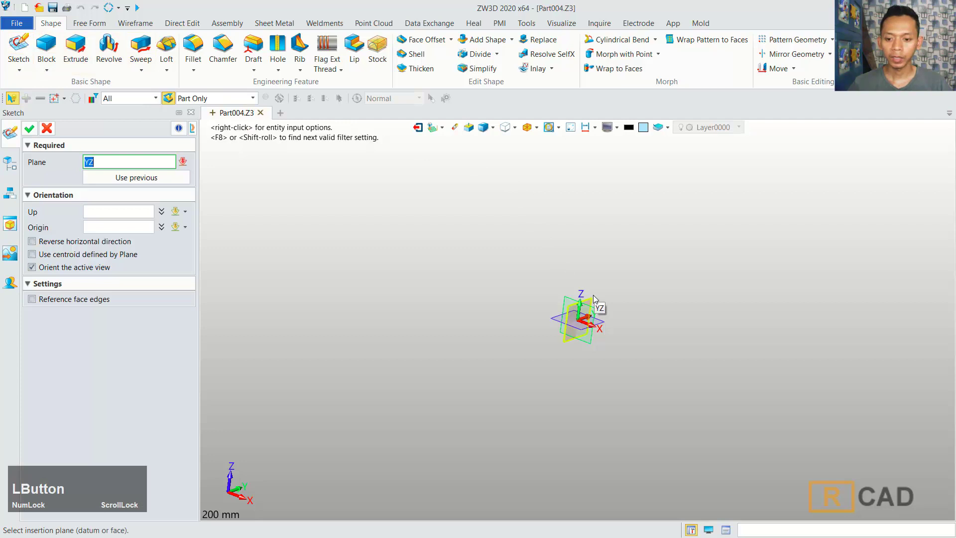
On the YZ plane, draw a connected four-segment profile: base, tapered side, top and vertical drop
middle_click(524, 241)
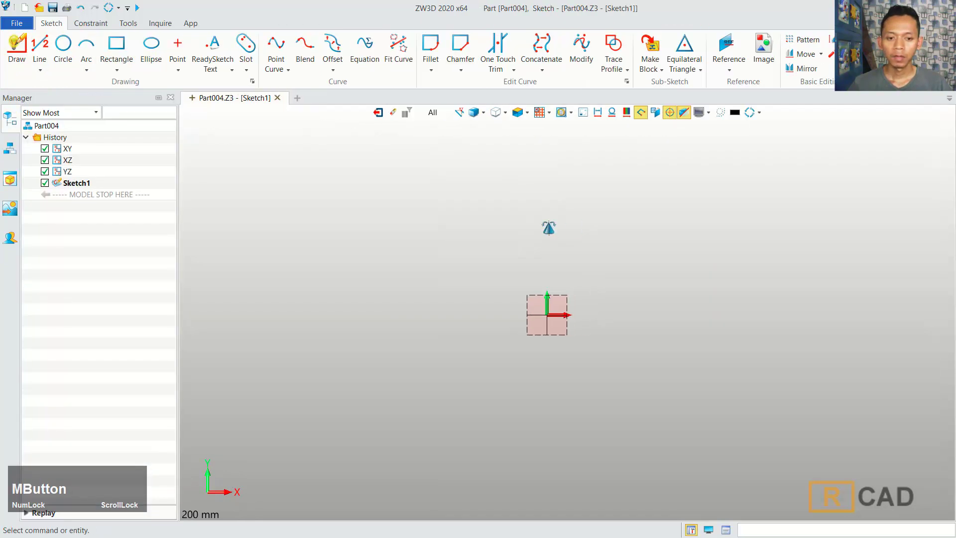
left_click(21, 53)
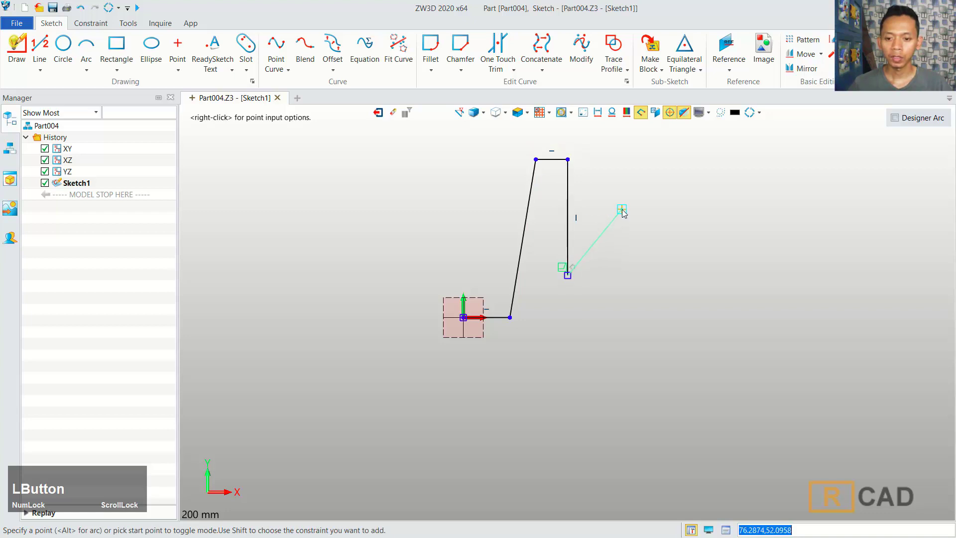
middle_click(625, 212)
left_click(95, 24)
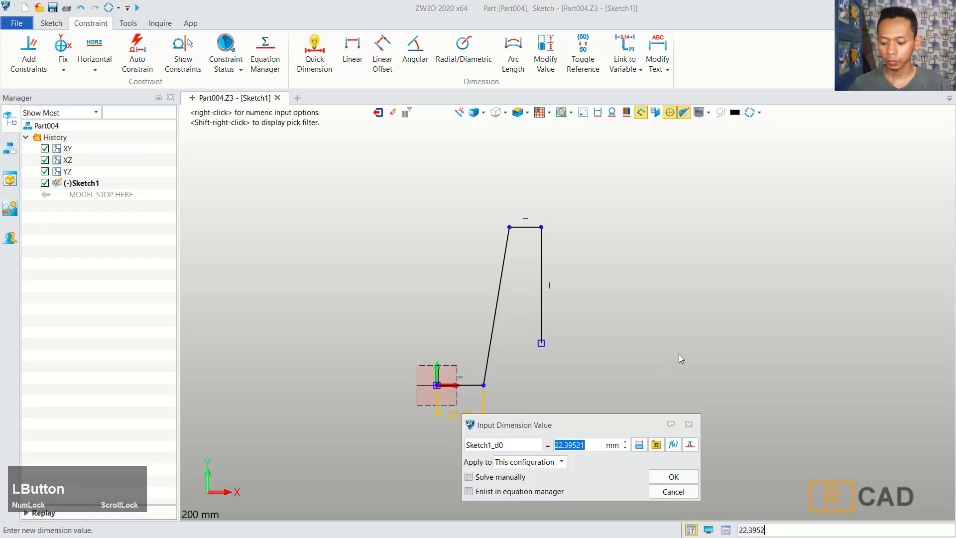
Dimension the base 37 mm, the top corner offset 50 mm and the cup height 110 mm
key("KP_3")
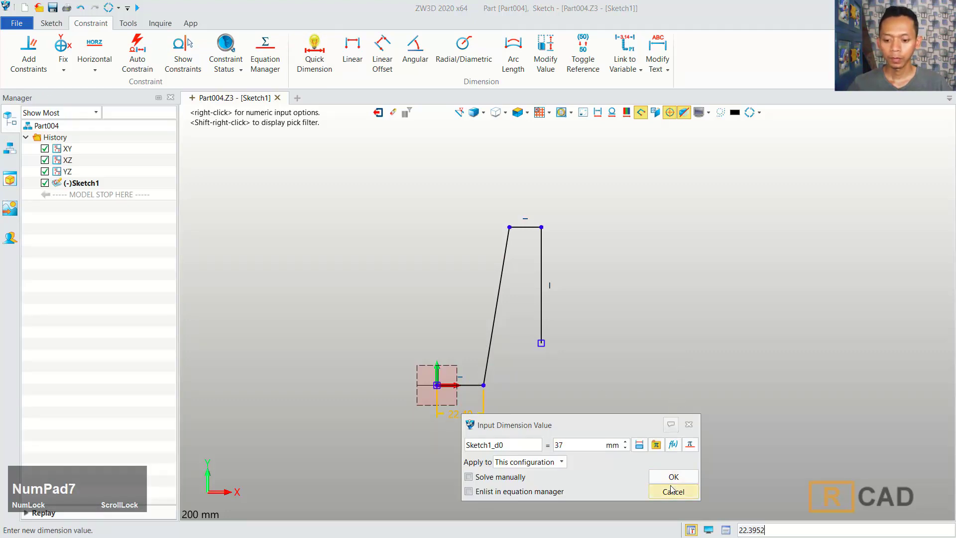
left_click(678, 482)
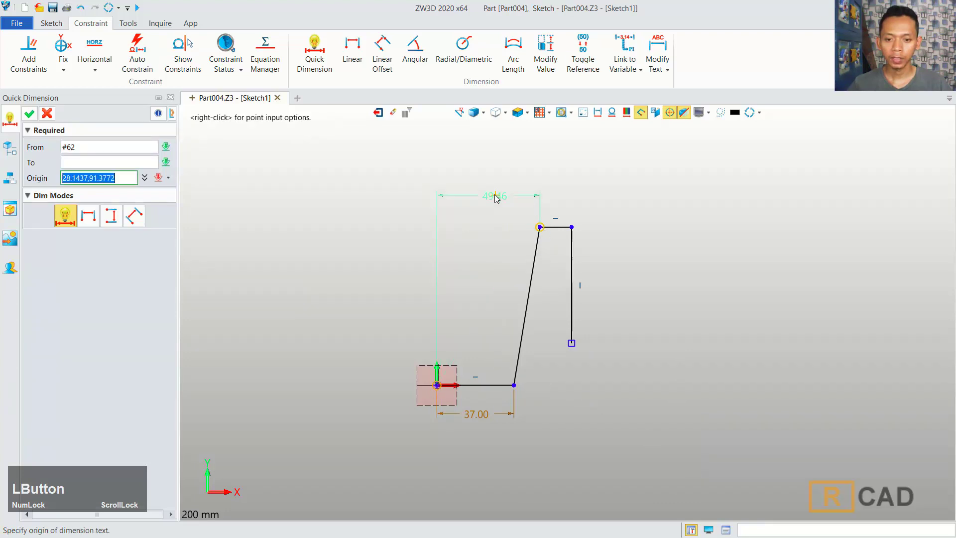
key("KP_5")
key("KP_0")
left_click(701, 248)
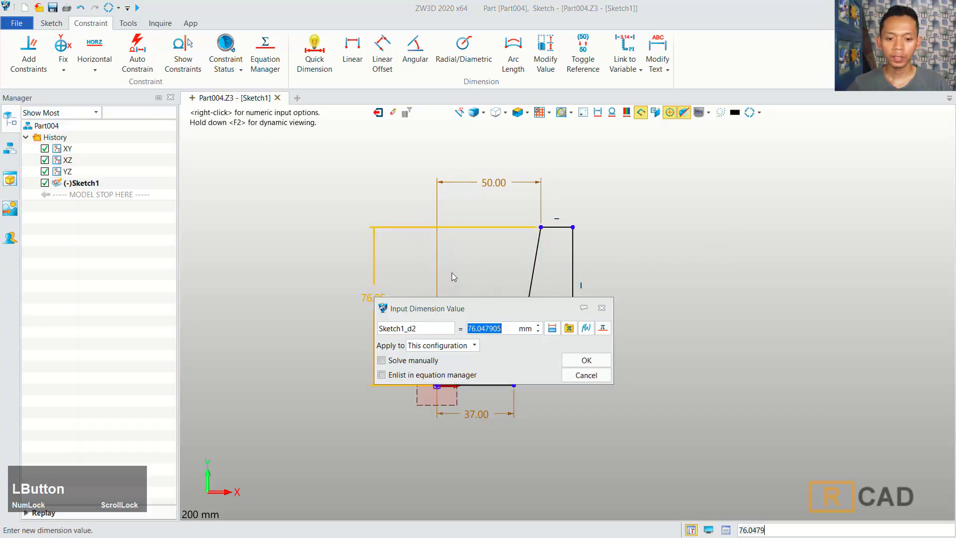
key("KP_1")
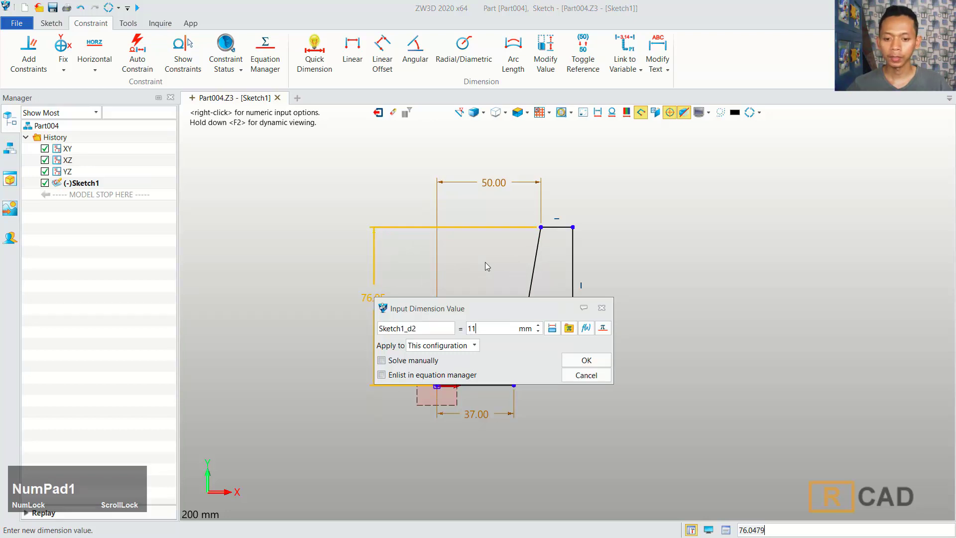
key("KP_0")
Dimension the top width 15 mm and the inner vertical drop 100 mm
left_click(586, 364)
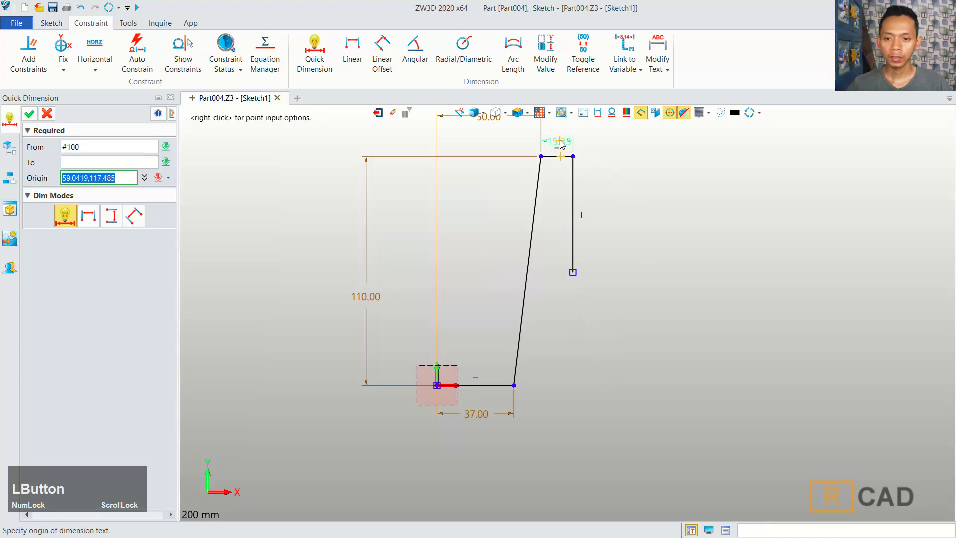
key("KP_1")
left_click(778, 203)
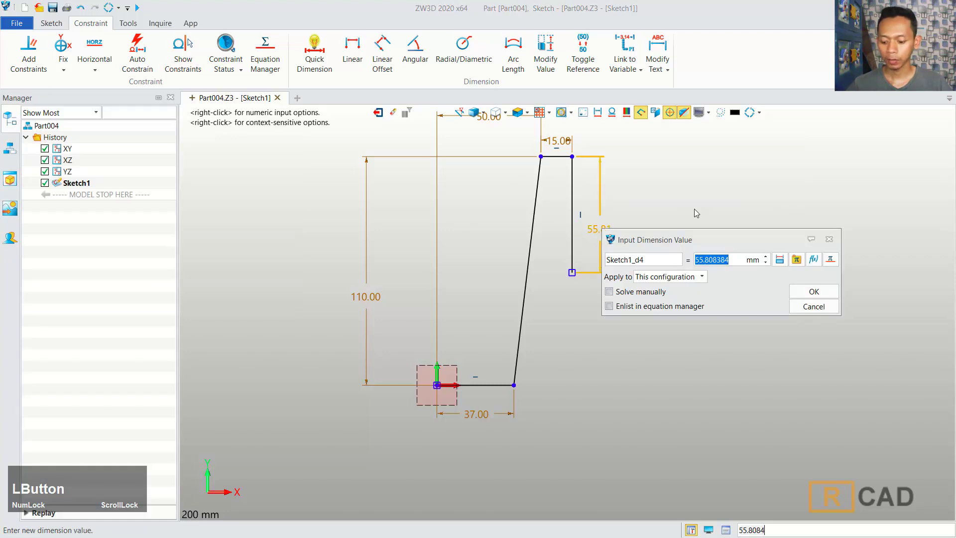
key("KP_1")
key("KP_0")
left_click(820, 294)
scroll("down", 3)
middle_click(645, 257)
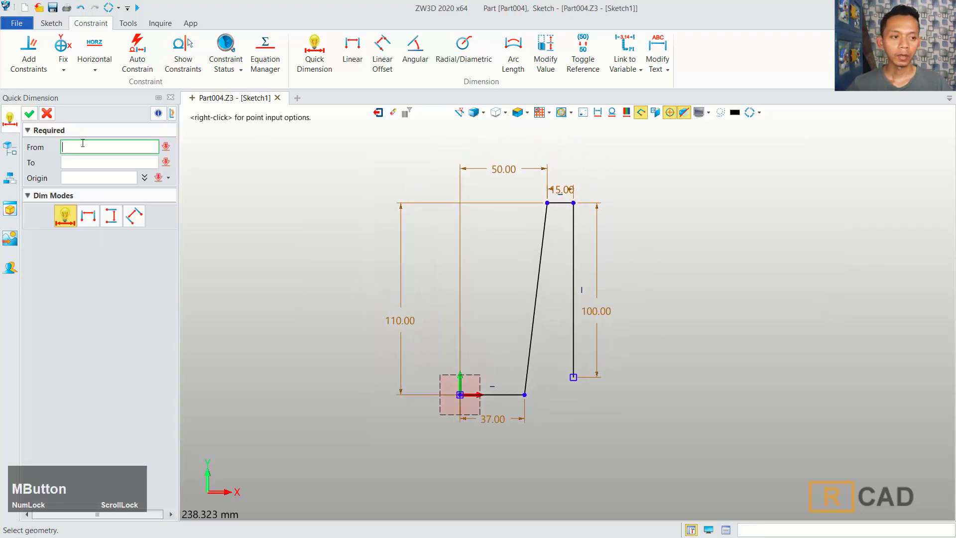
Finish dimensioning and reopen the profile sketch for editing
left_click(27, 120)
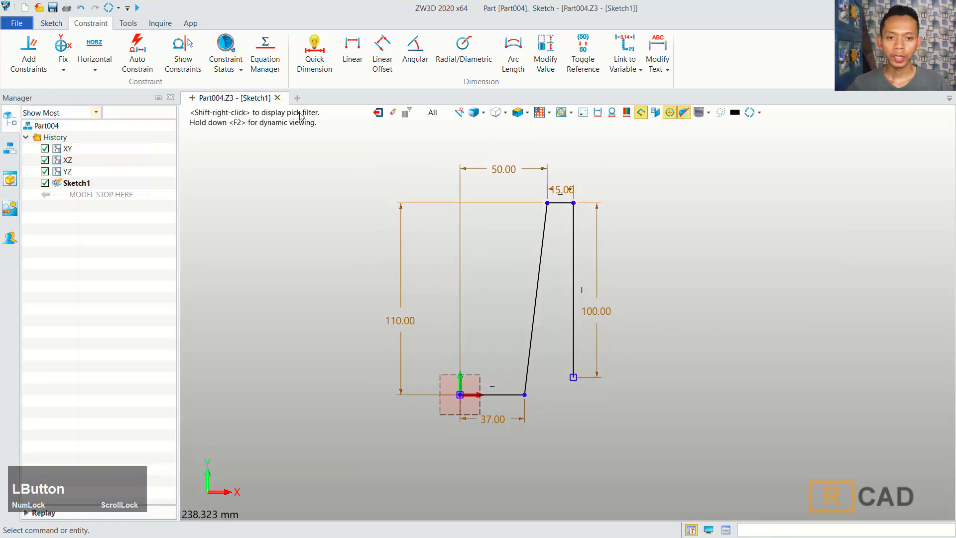
middle_click(588, 249)
left_click(578, 259)
middle_click(663, 234)
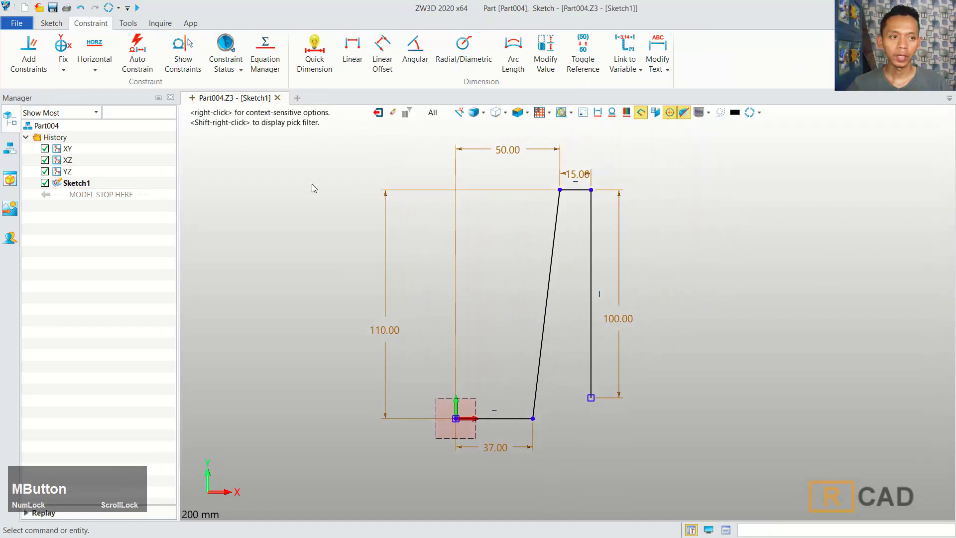
Offset the profile curves by 3 mm to form the wall thickness
left_click(56, 21)
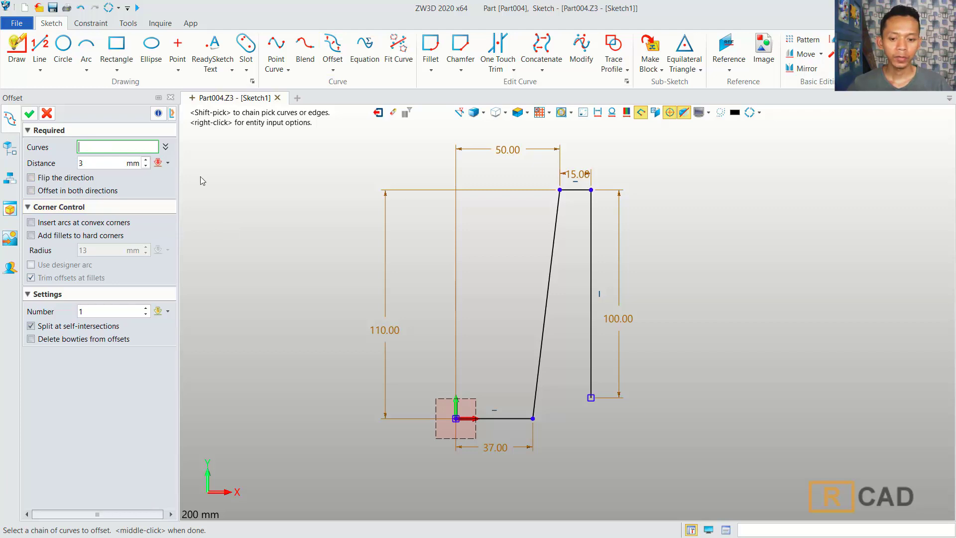
left_click(525, 426)
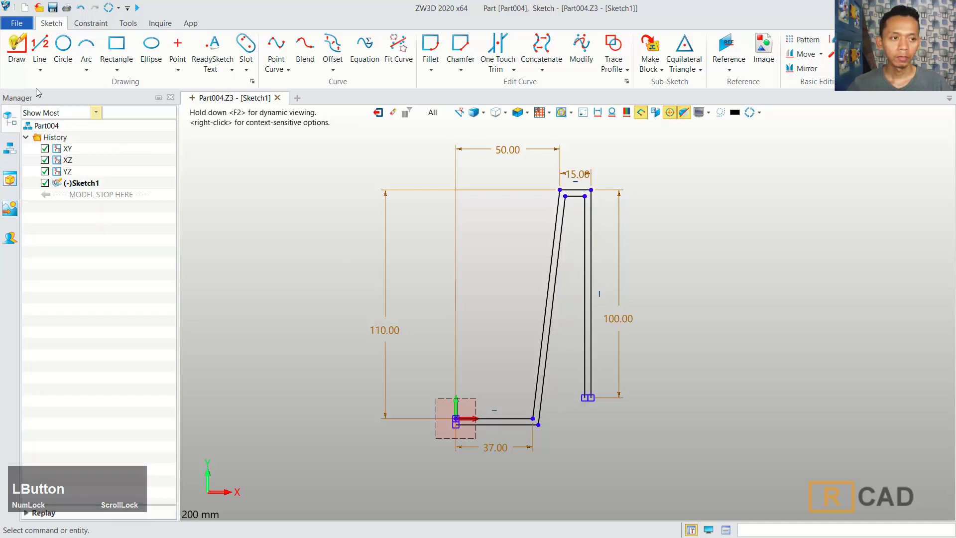
scroll("up", 3)
Draw short lines closing both ends of the outline at the base and the drop
left_click(487, 452)
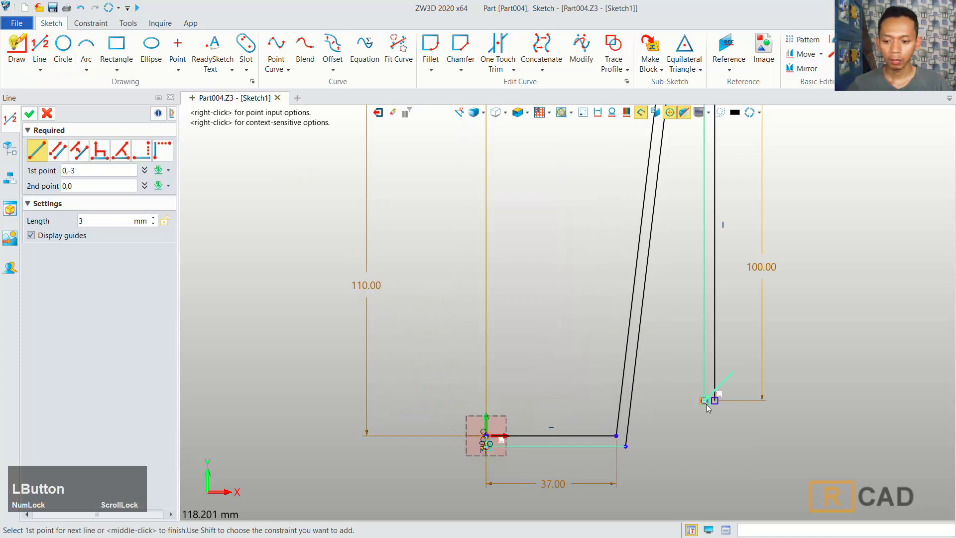
scroll("down", 3)
middle_click(662, 296)
scroll("up", 3)
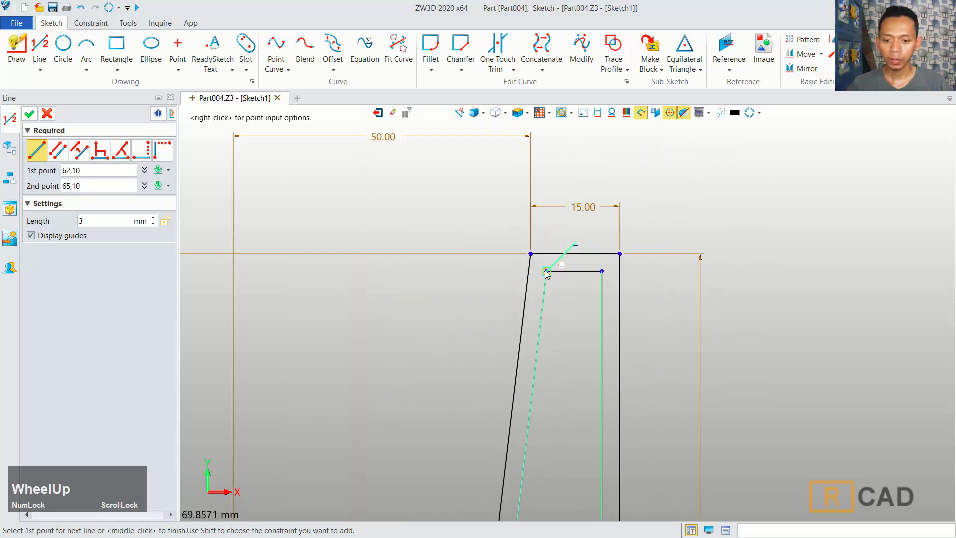
left_click(548, 274)
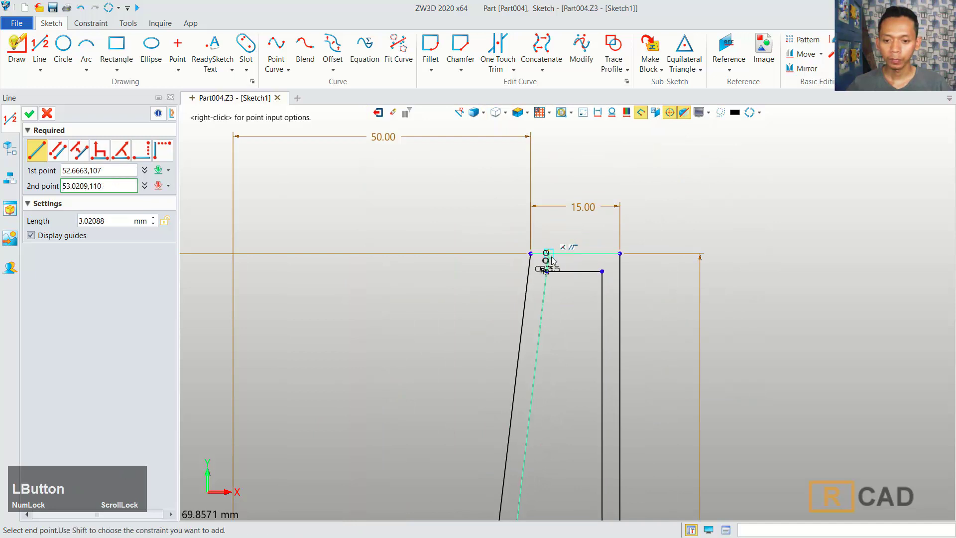
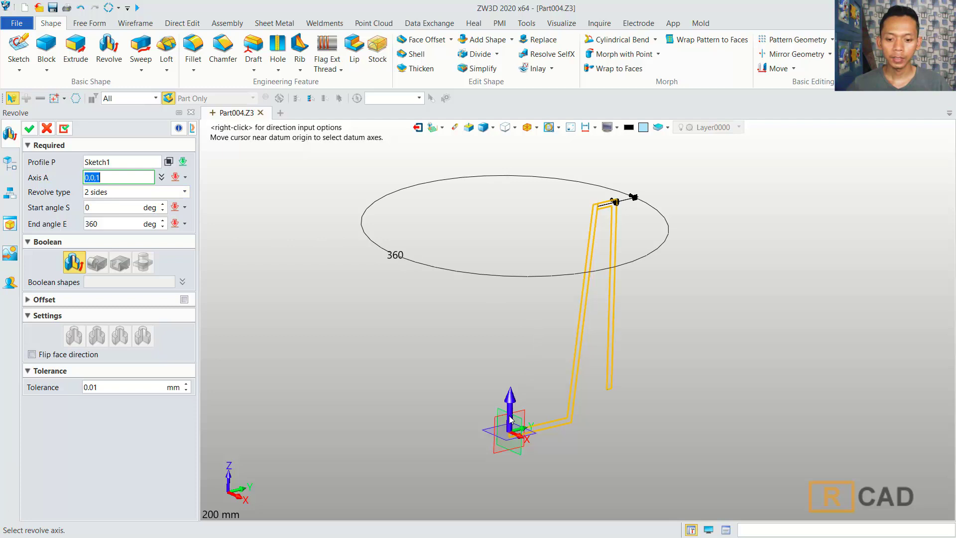
Revolve Sketch1 360° about the Z axis to form the tapered cup solid
left_click(511, 420)
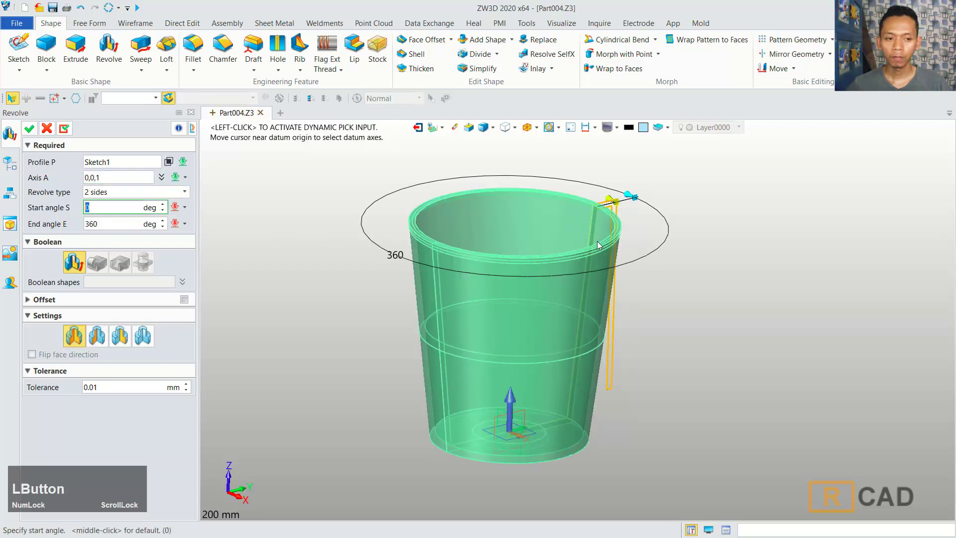
left_click(34, 135)
scroll("down", 3)
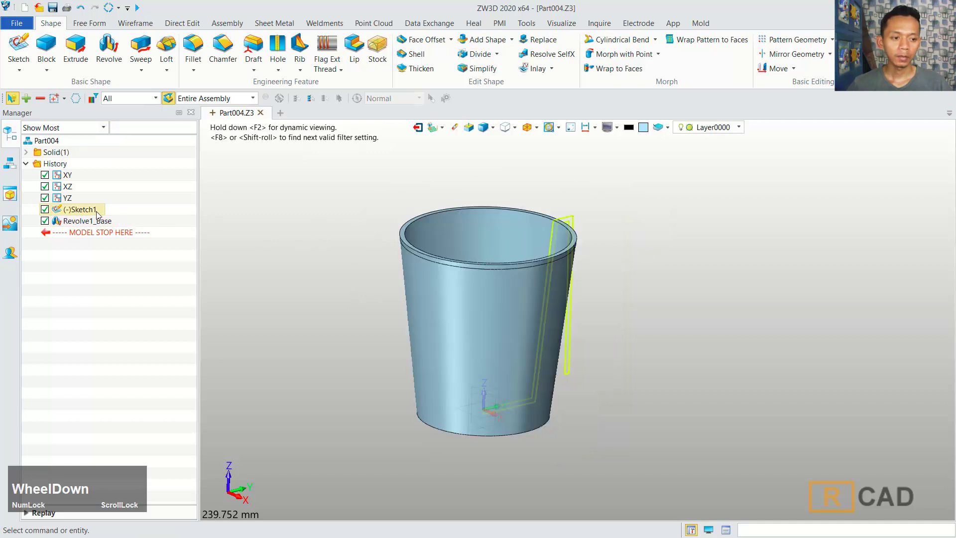
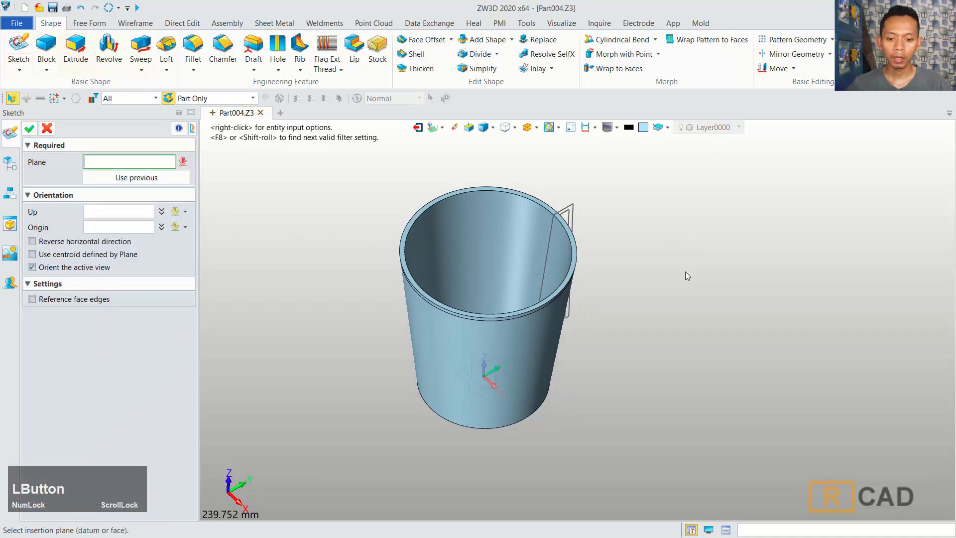
Start Sketch2 on the XZ datum plane facing the cup's side
right_click(688, 274)
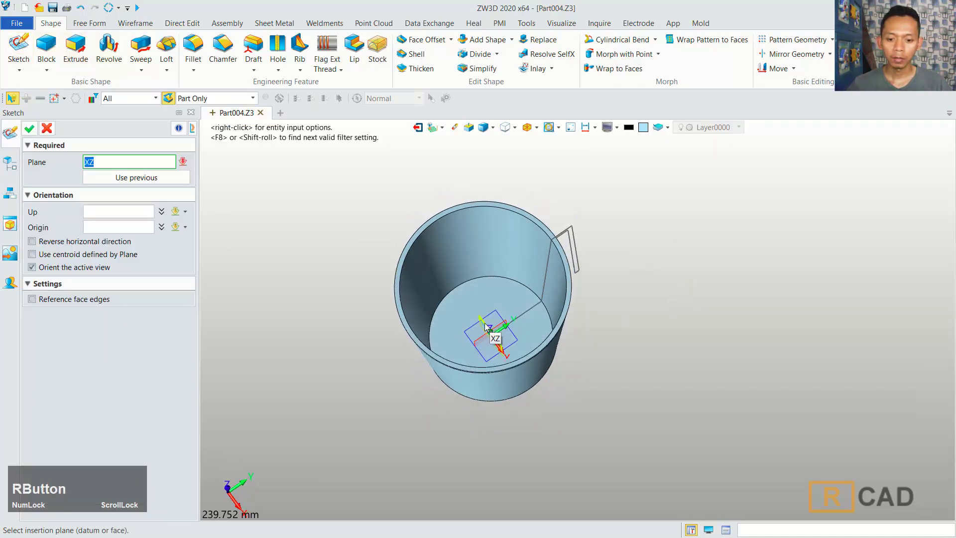
left_click(487, 325)
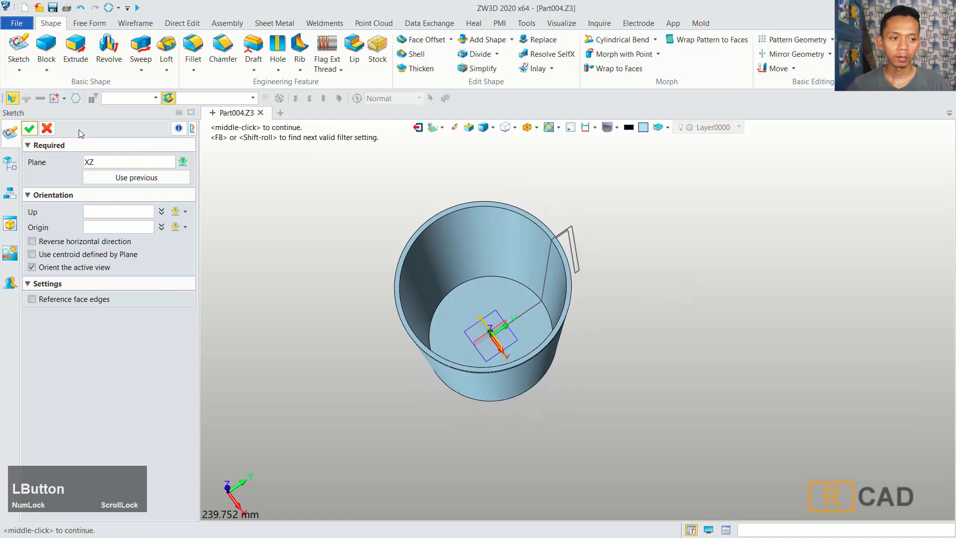
middle_click(686, 226)
scroll("up", 3)
Draw the R171.87 side arcs from the rim down the cup wall with the R14 rounded bottom
left_click(89, 51)
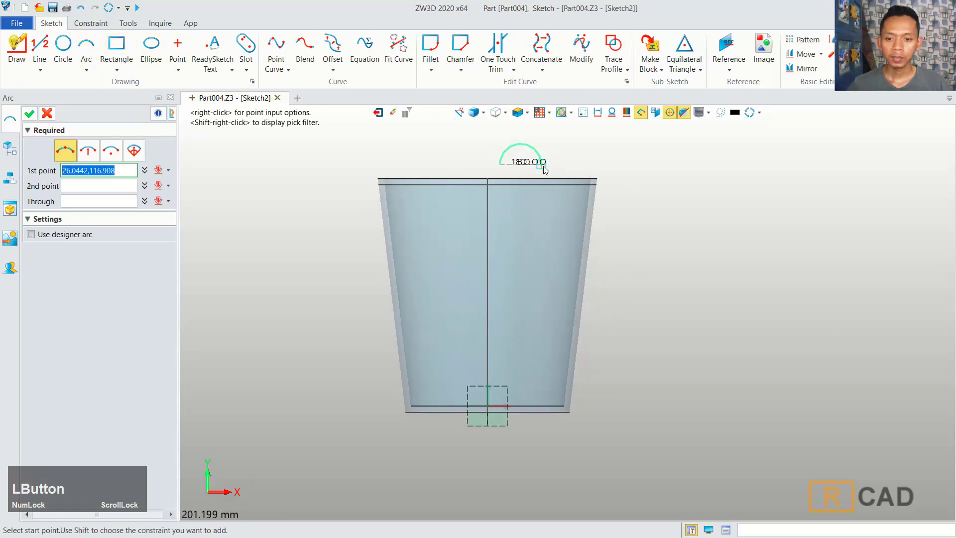
left_click(545, 183)
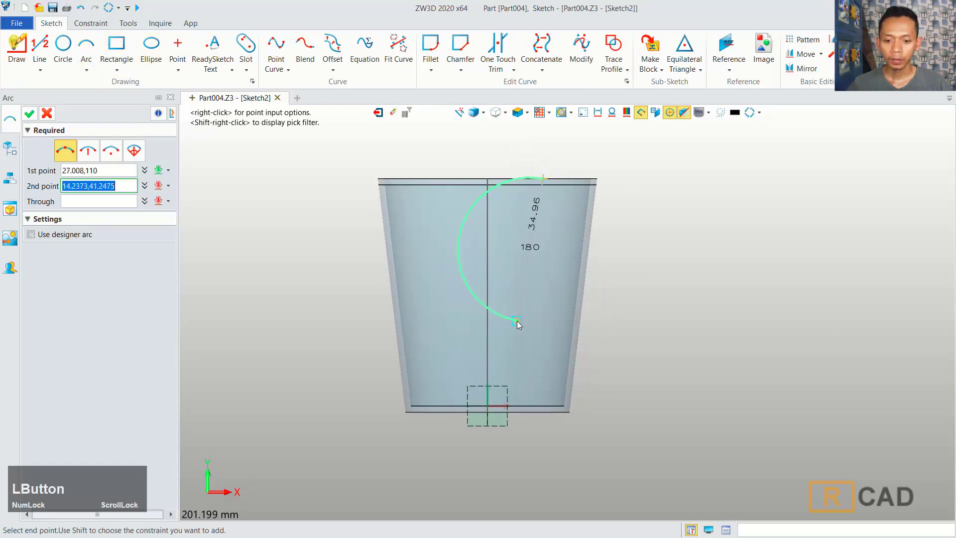
left_click(519, 328)
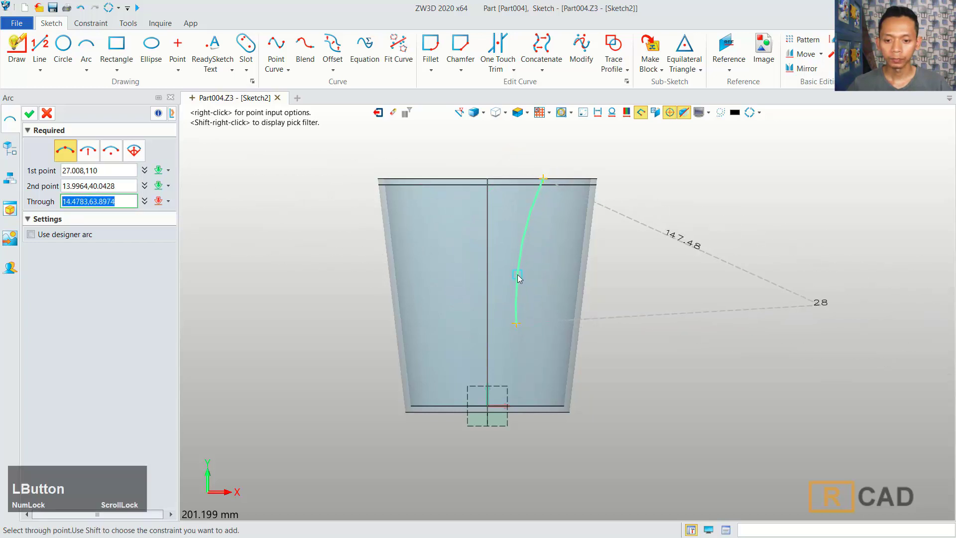
left_click(521, 281)
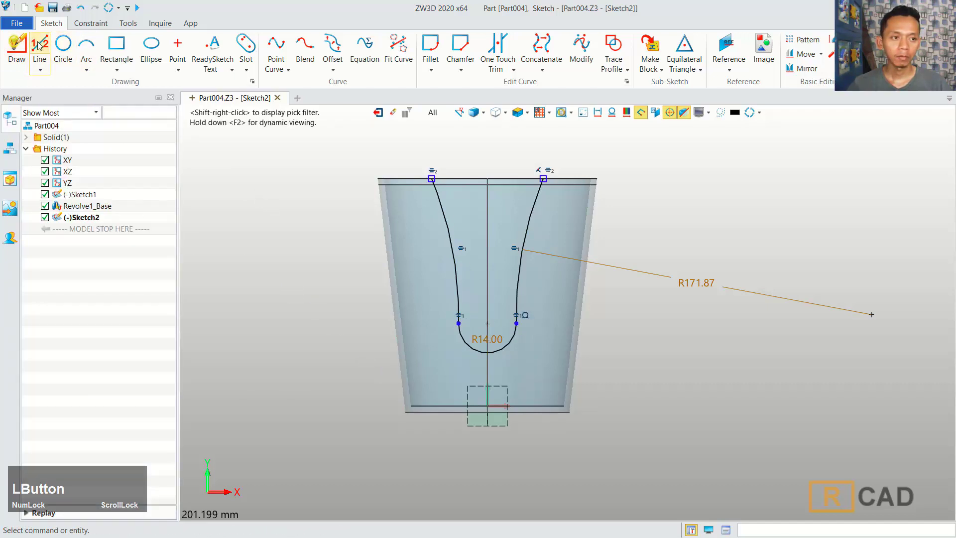
Close the slot across the rim with a line and exit Sketch2
left_click(40, 44)
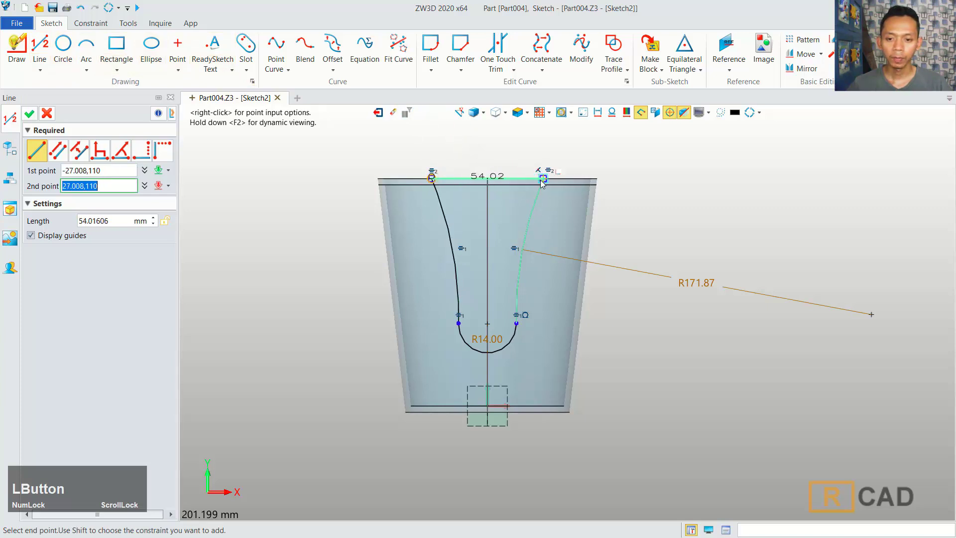
middle_click(333, 162)
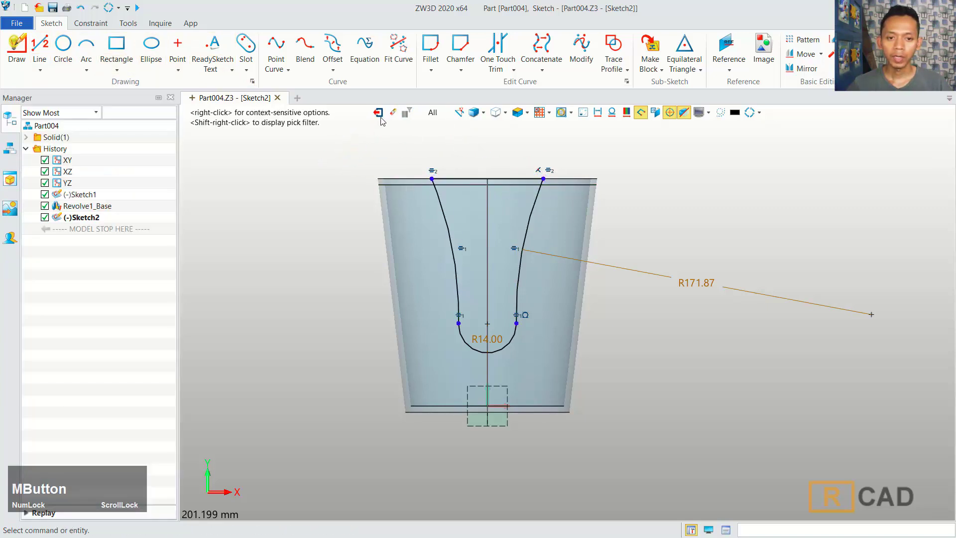
left_click(385, 115)
Extrude Sketch2 both sides to 92 as a Boolean subtract, cutting the slot through the wall
right_click(607, 212)
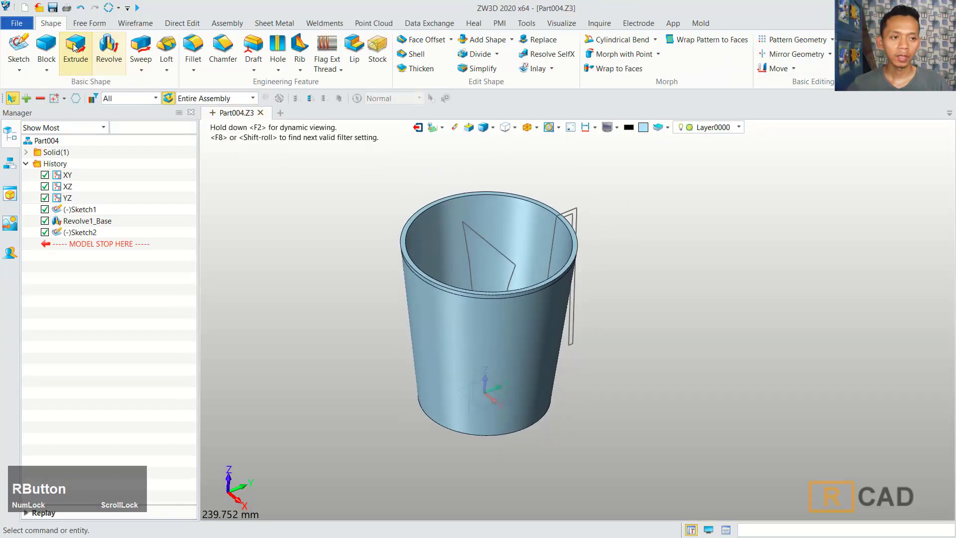
left_click(75, 46)
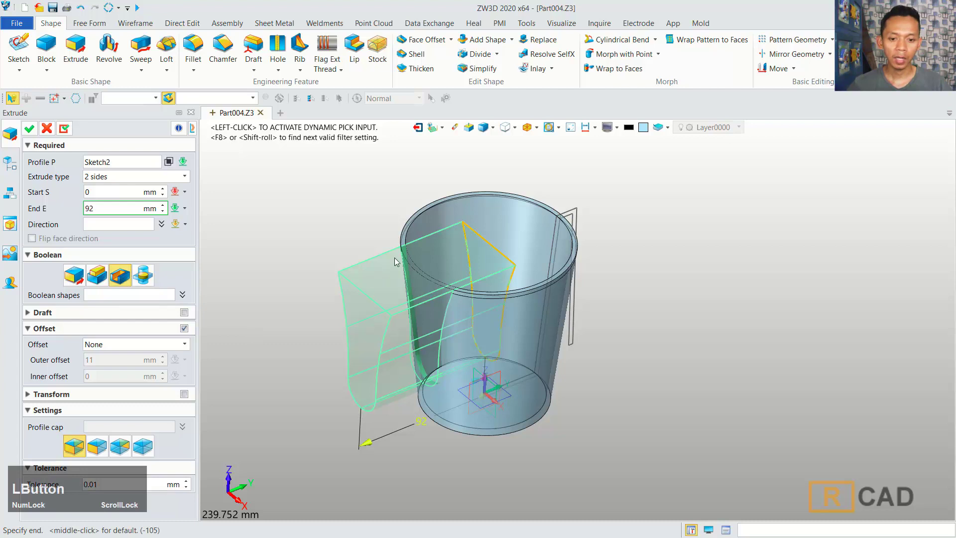
left_click(29, 131)
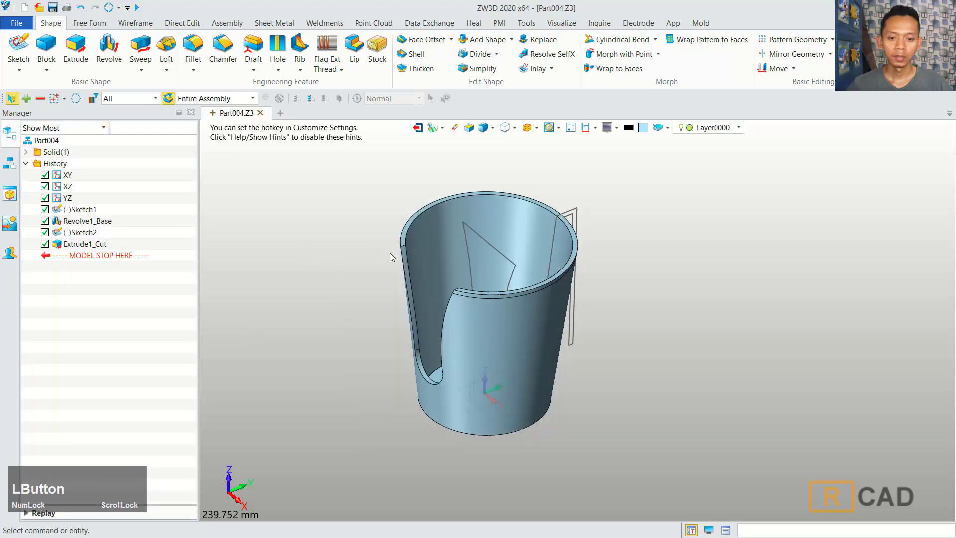
Fillet the two slot opening edges with a 30 mm radius
scroll("up", 3)
left_click(200, 52)
scroll("up", 3)
left_click(387, 250)
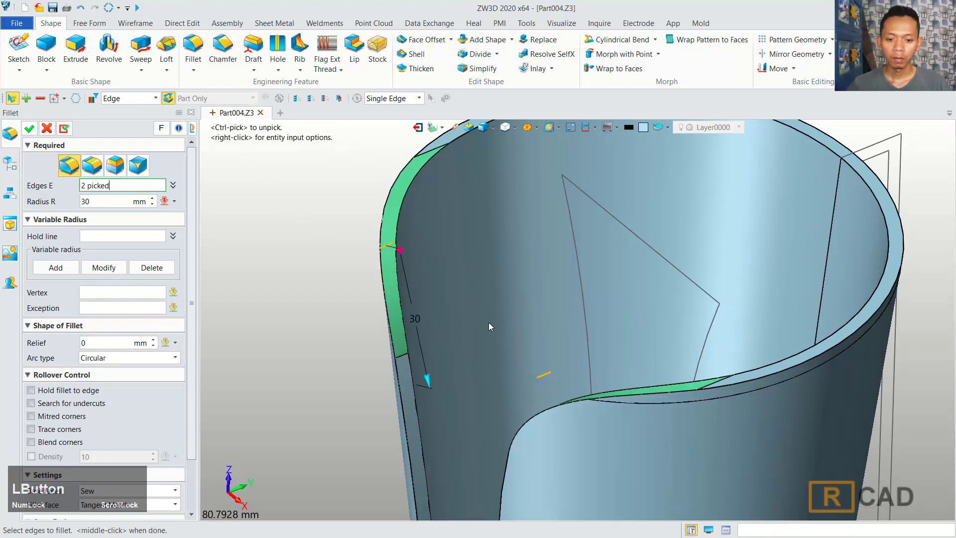
scroll("down", 3)
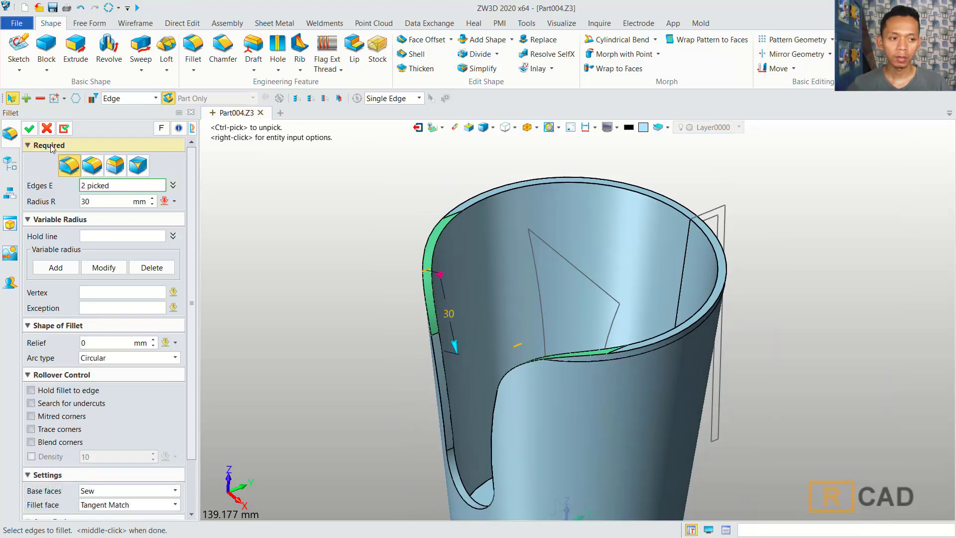
left_click(29, 133)
scroll("down", 3)
Suppress Revolve1_Base with its dependent cut and fillet, and open options for Sketch2
right_click(624, 440)
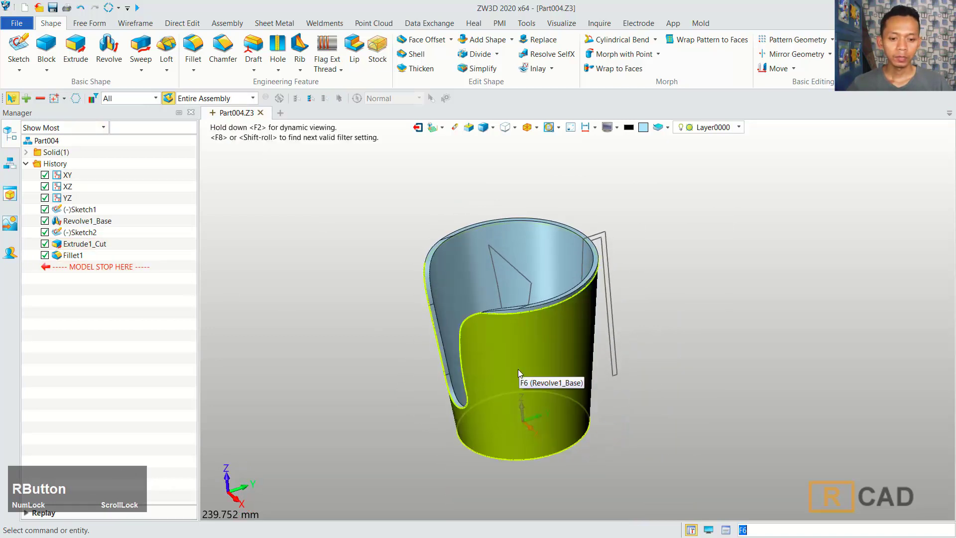
right_click(95, 223)
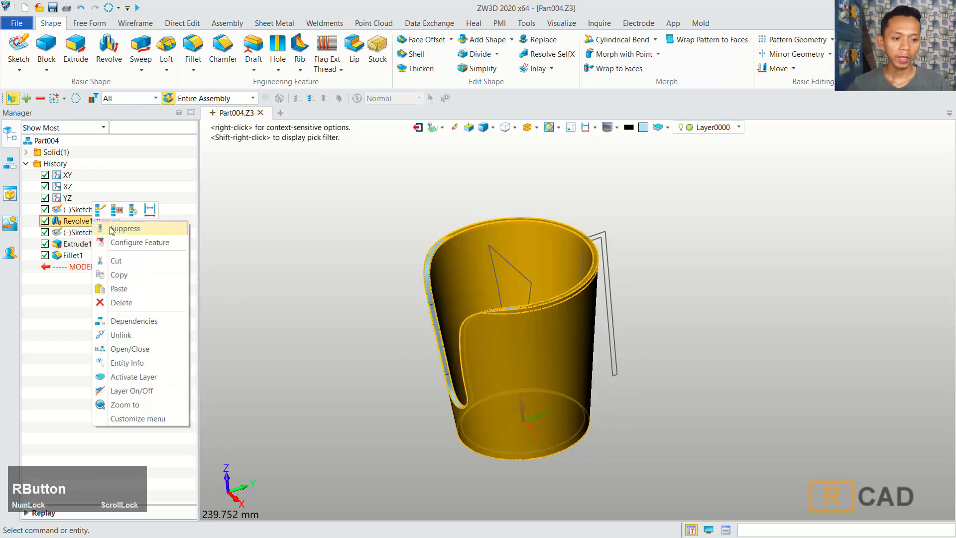
left_click(123, 231)
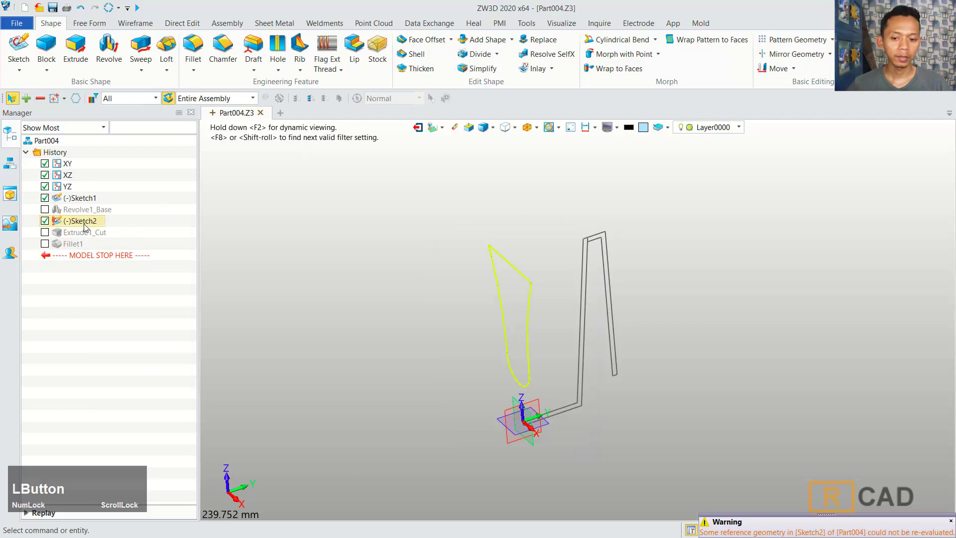
right_click(87, 226)
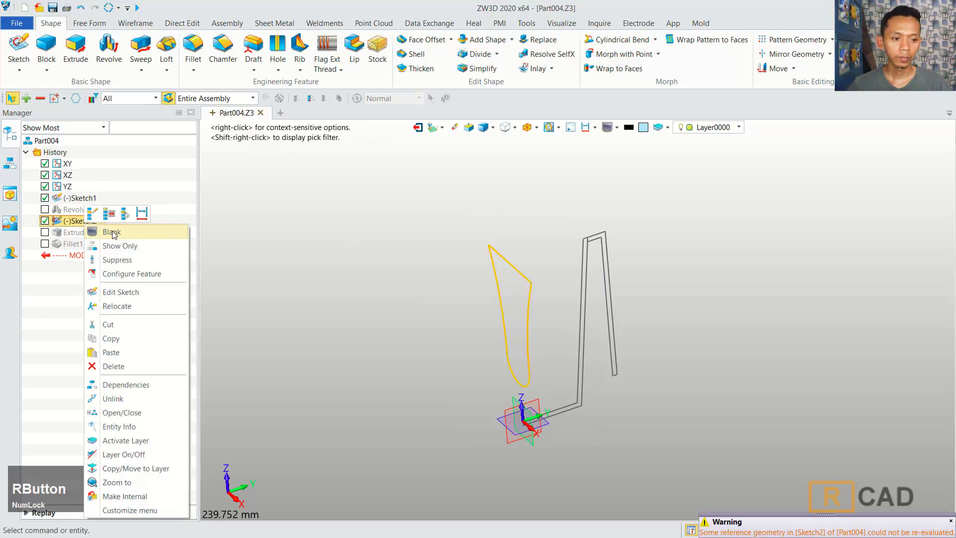
Revolve the wall profile about the Z axis from -10° to 10° to form a narrow wall strip
left_click(115, 234)
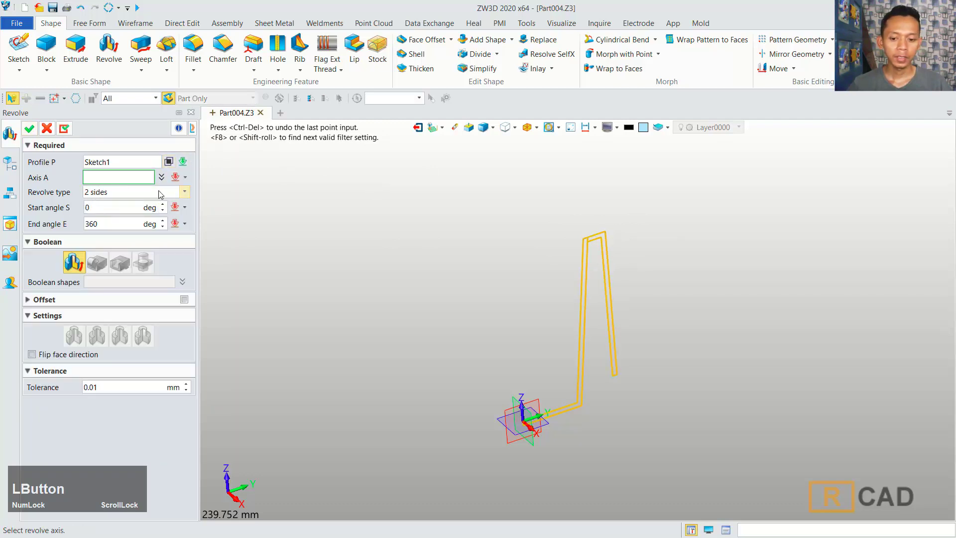
left_click(525, 413)
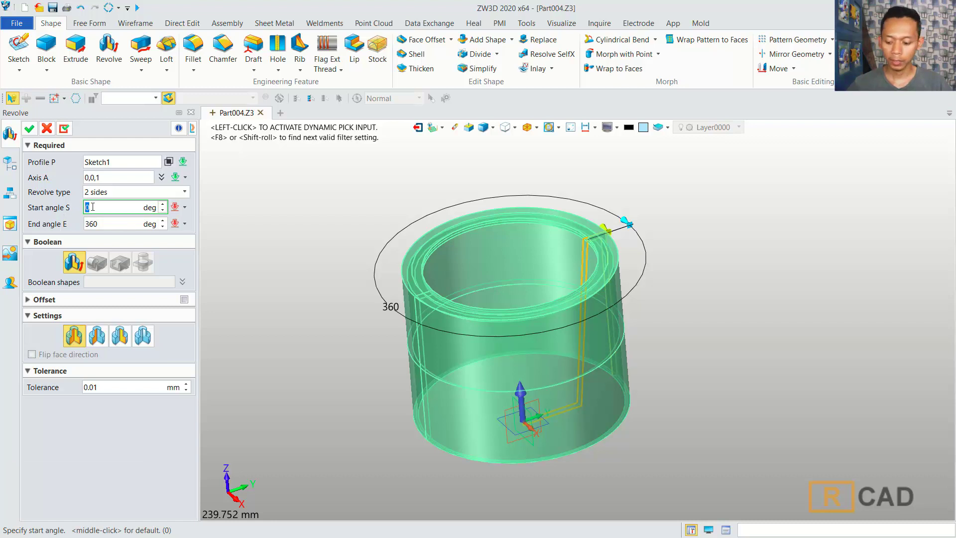
key("KP_Subtract")
key("KP_1")
key("KP_0")
left_click(115, 220)
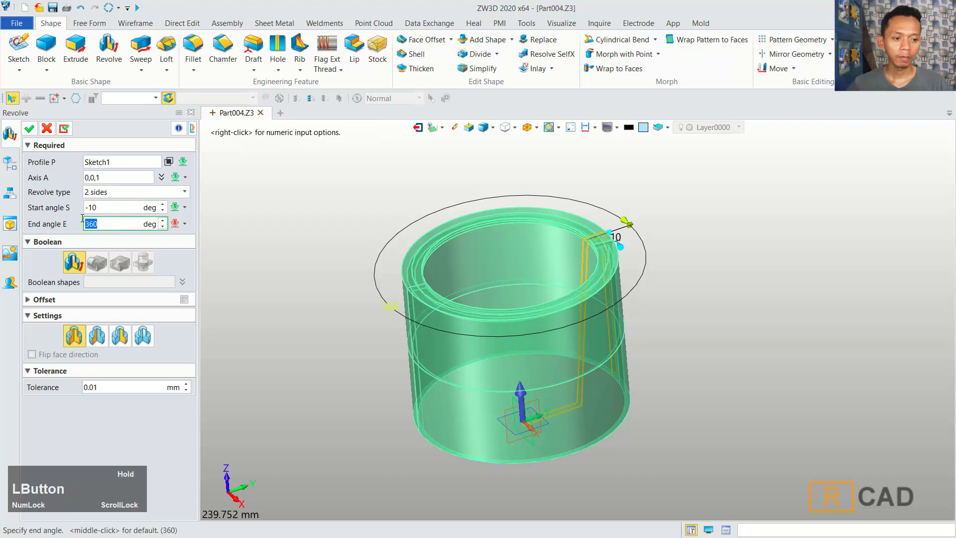
key("KP_1")
key("KP_0")
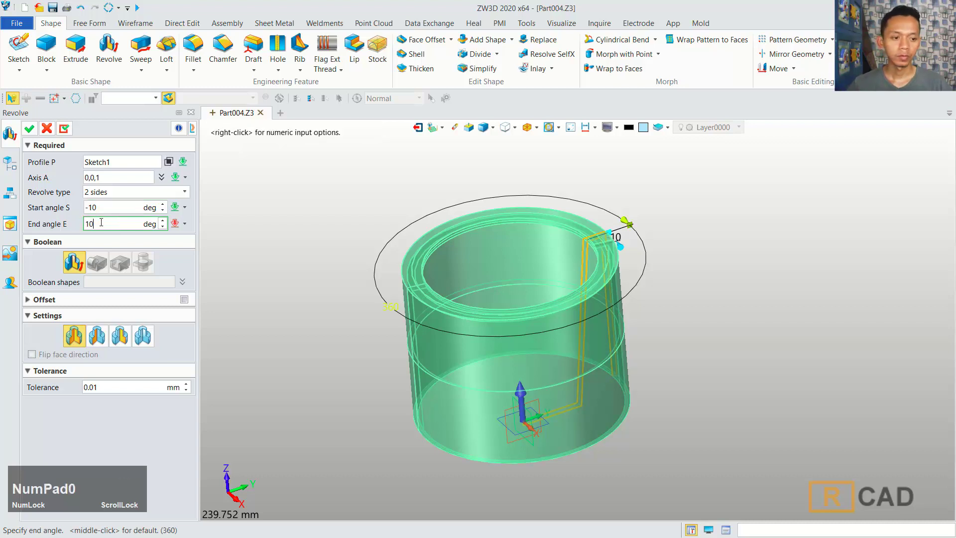
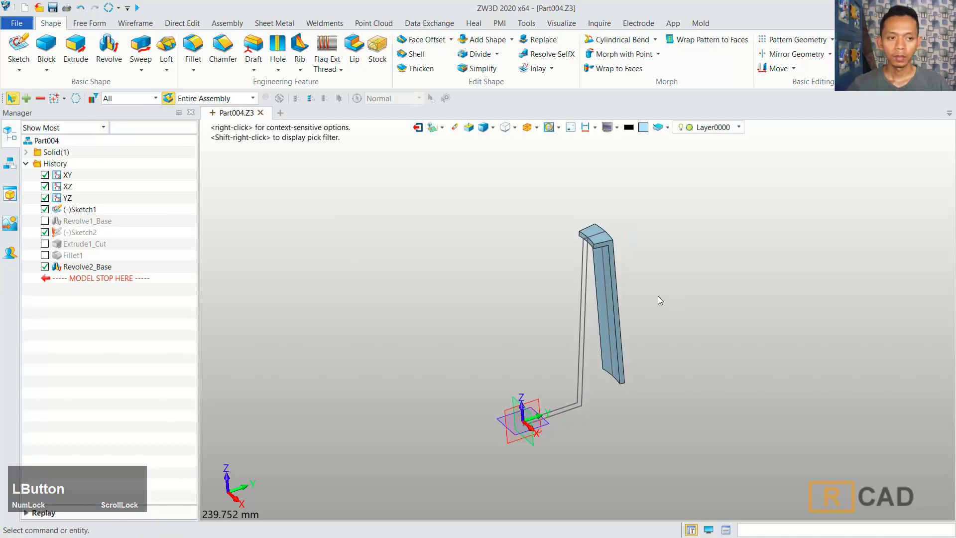
Begin a new sketch on the XZ plane and take the Arc tool
left_click(29, 50)
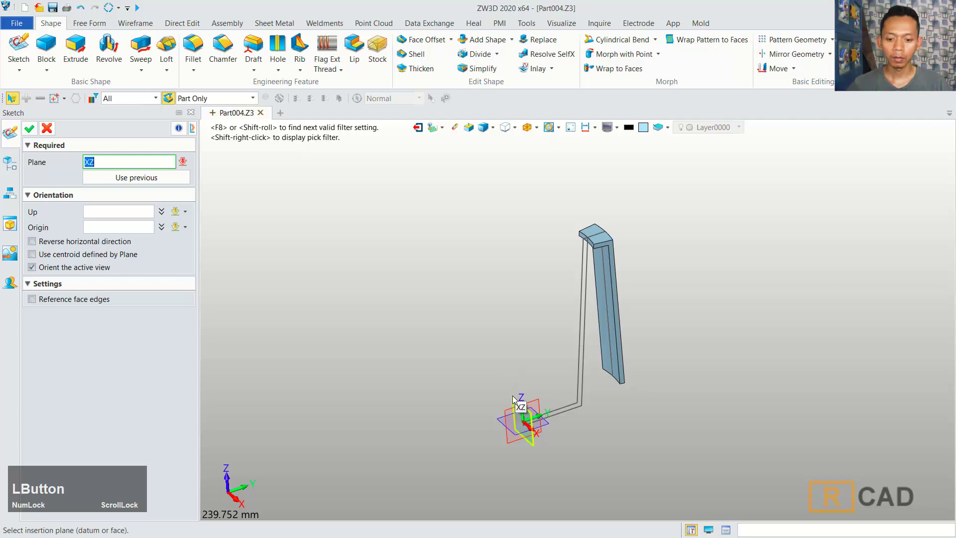
left_click(515, 400)
middle_click(311, 251)
scroll("up", 3)
left_click(90, 45)
scroll("up", 3)
Draw two mirrored three-point arcs running down the strip from top to bottom, tapering toward the middle
left_click(482, 217)
scroll("down", 3)
middle_click(510, 340)
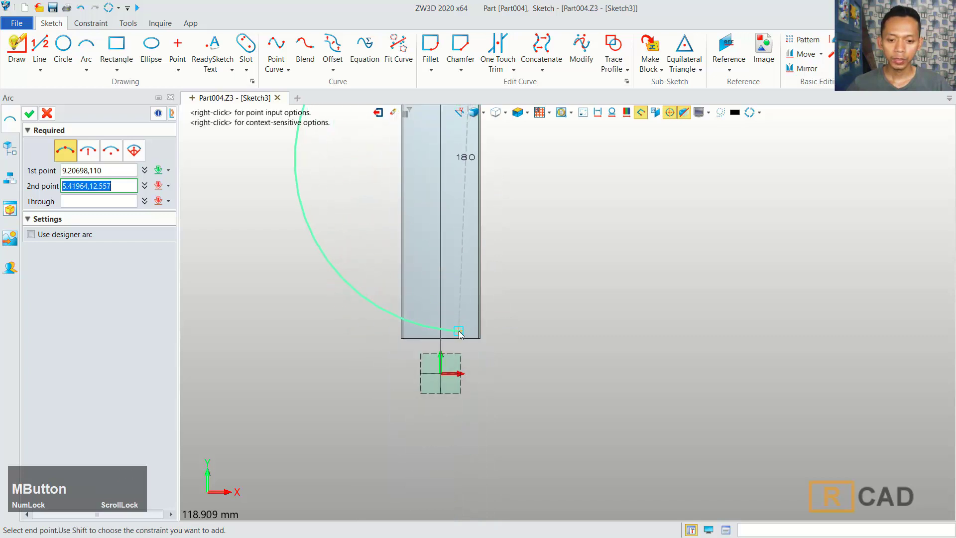
left_click(461, 343)
scroll("down", 3)
middle_click(545, 254)
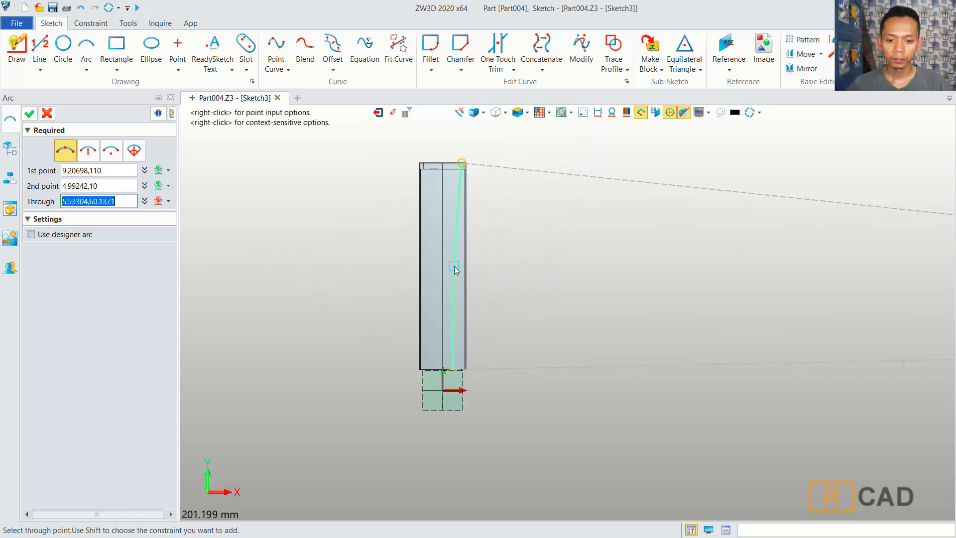
left_click(457, 269)
scroll("up", 3)
left_click(34, 120)
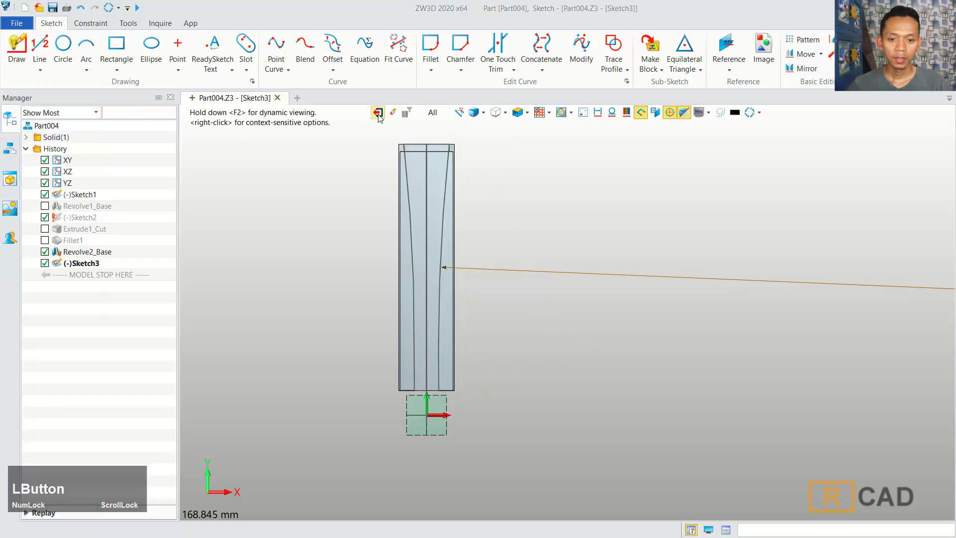
Extrude Sketch3 to -115 with an 11 mm thicken and subtract it, trimming the strip into a tapered handle
middle_click(689, 243)
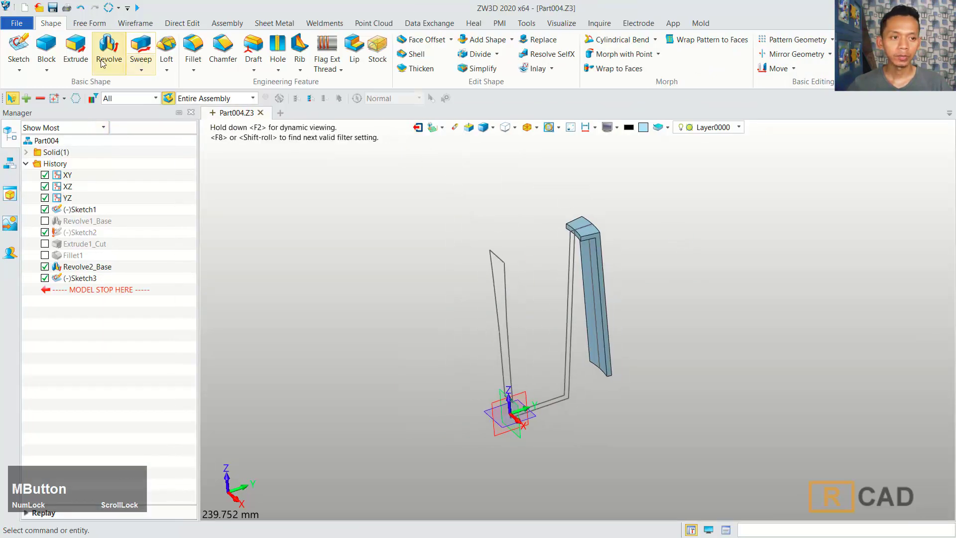
left_click(87, 48)
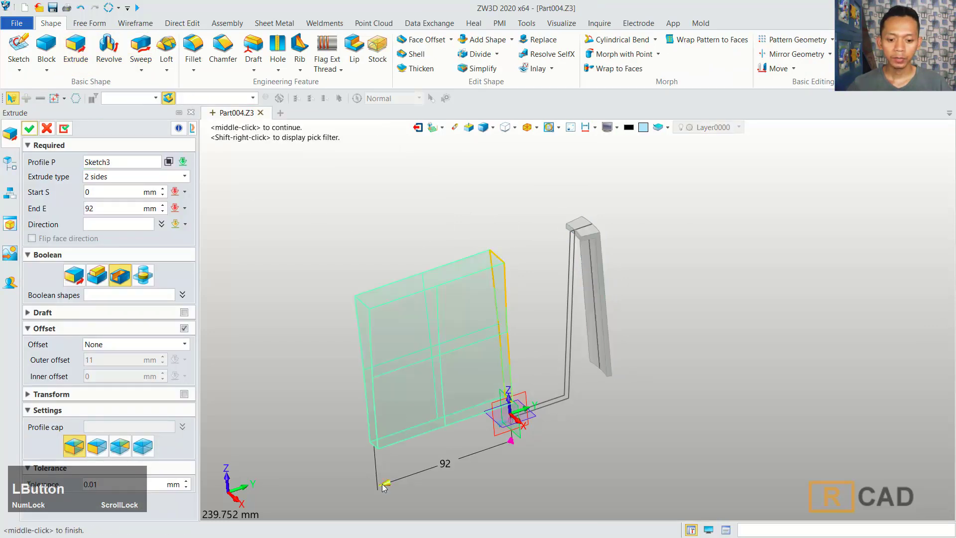
right_click(743, 296)
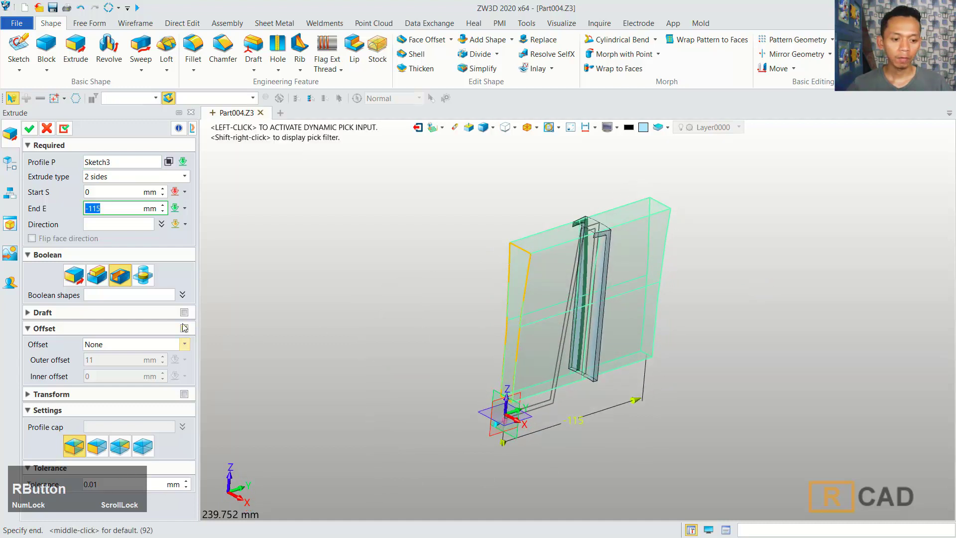
left_click(155, 349)
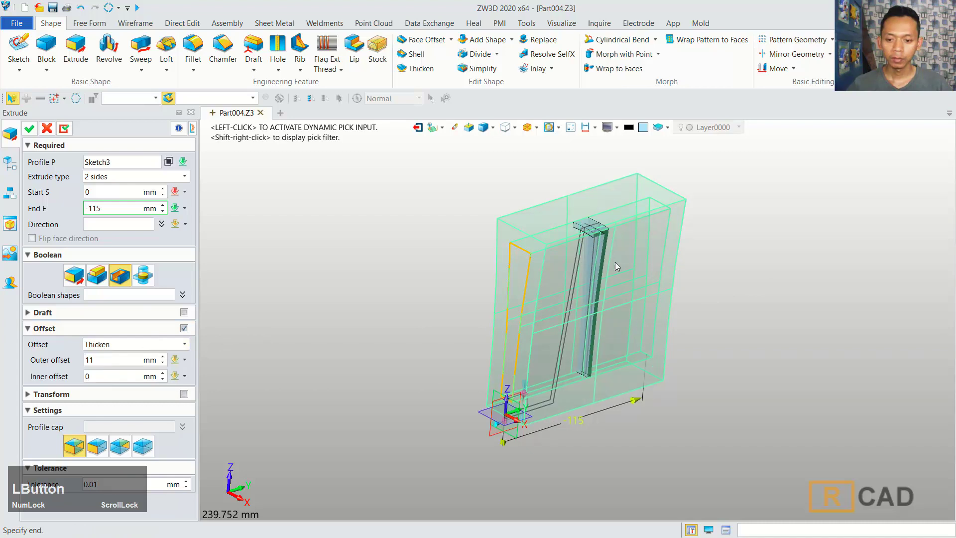
left_click(37, 133)
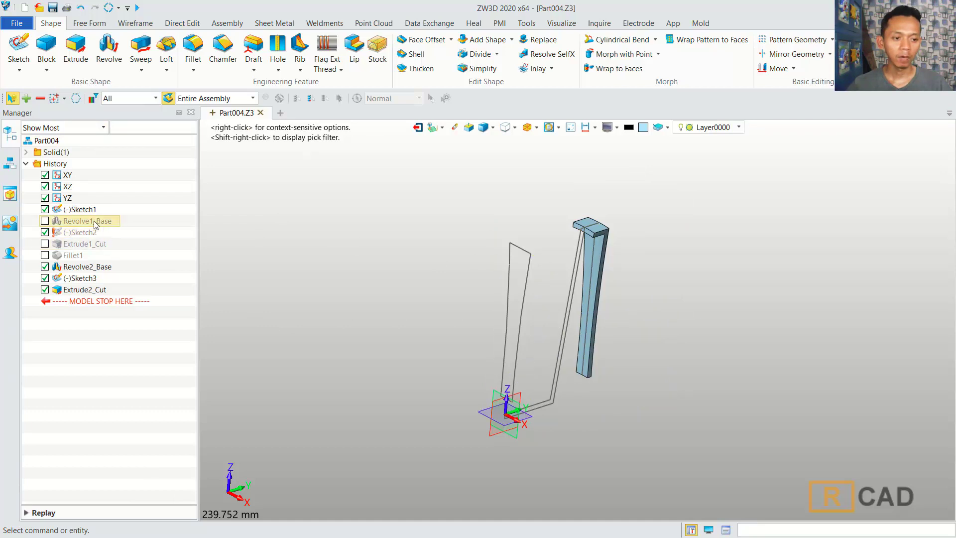
Unsuppress the cup body in History and hide the wall profile and handle sketches
right_click(98, 224)
right_click(112, 231)
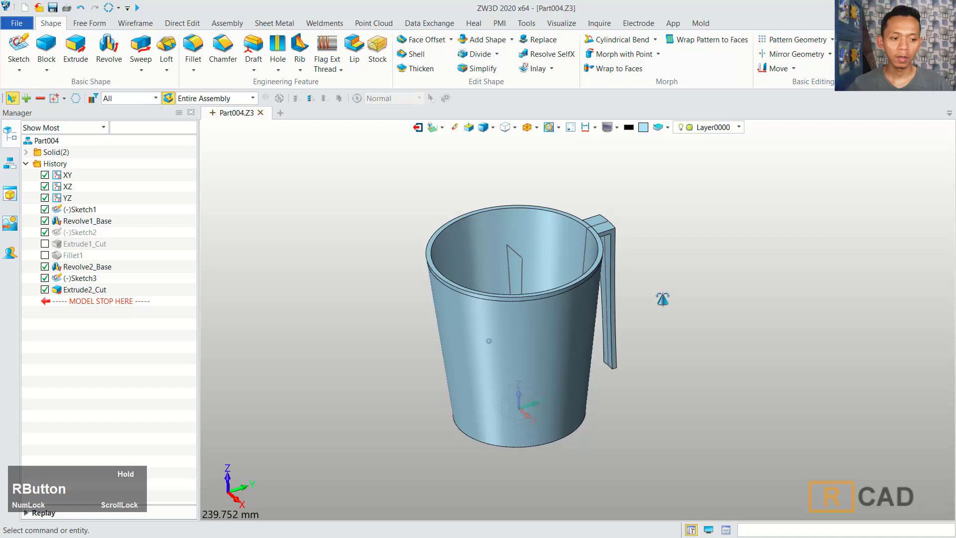
left_click(106, 218)
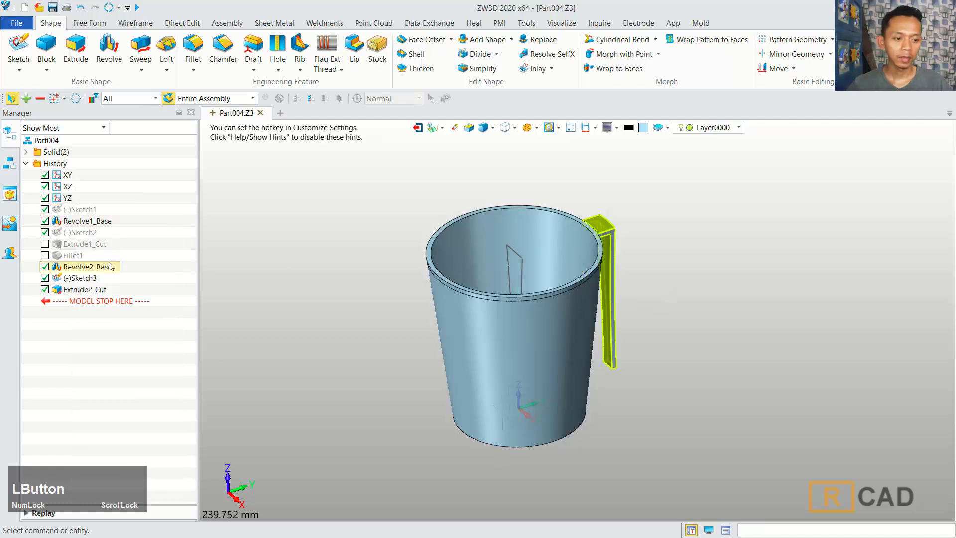
right_click(91, 279)
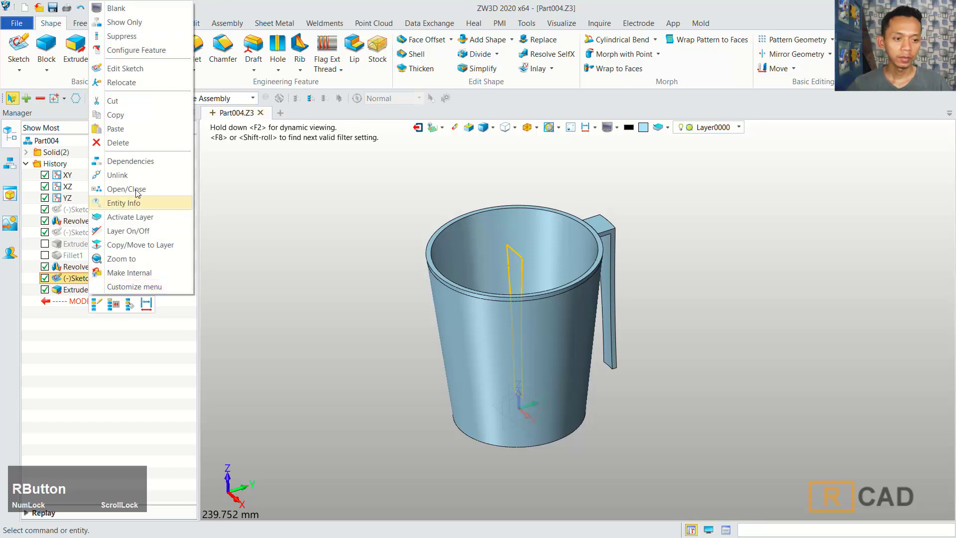
left_click(152, 16)
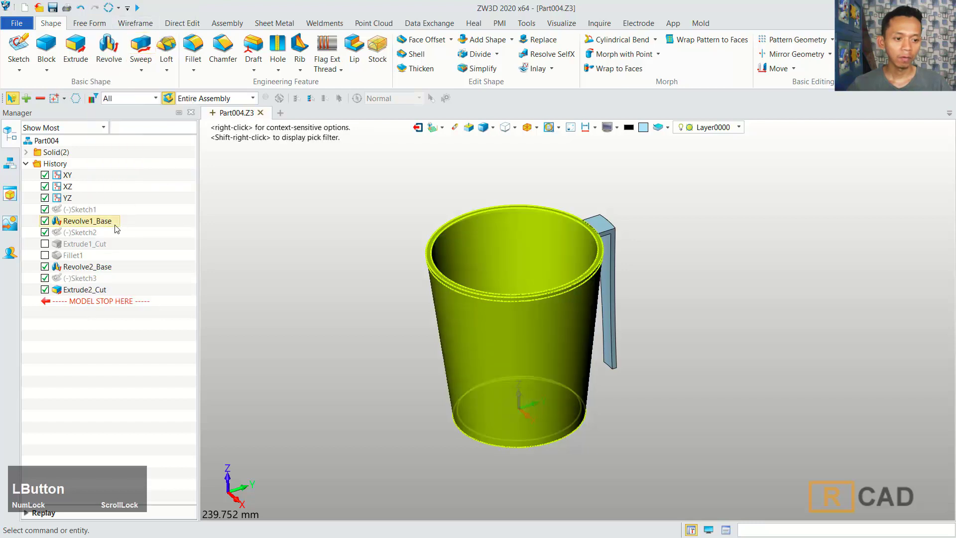
Unsuppress the slot cut and the slot fillet feature
right_click(92, 247)
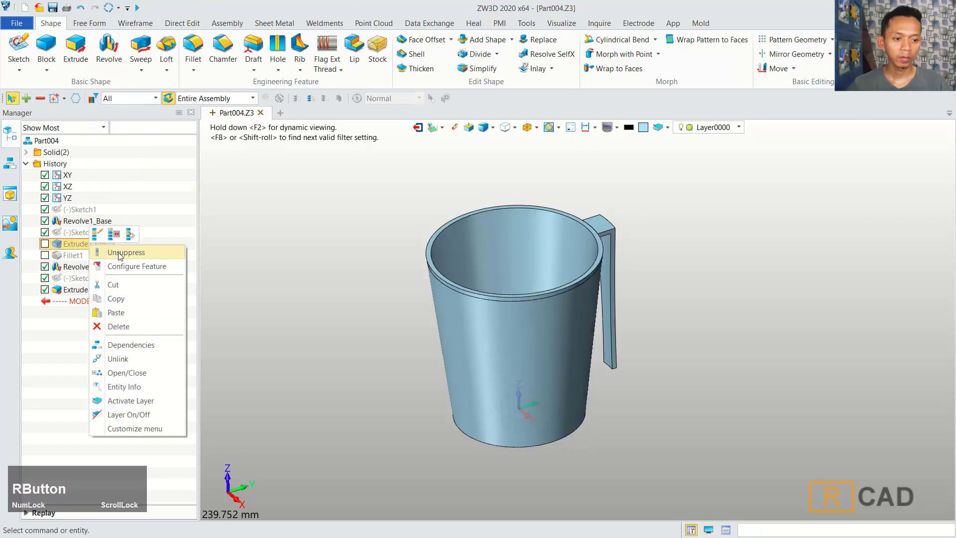
left_click(131, 256)
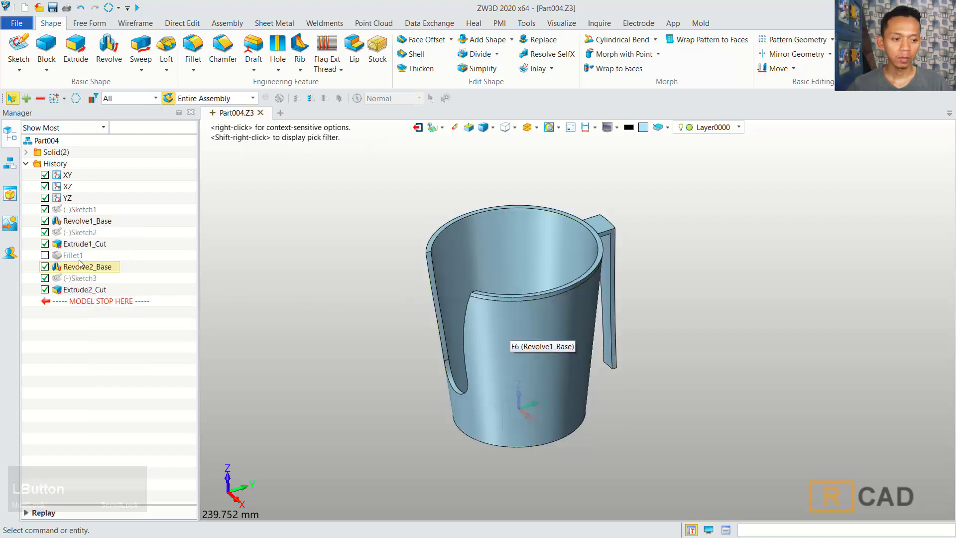
right_click(74, 259)
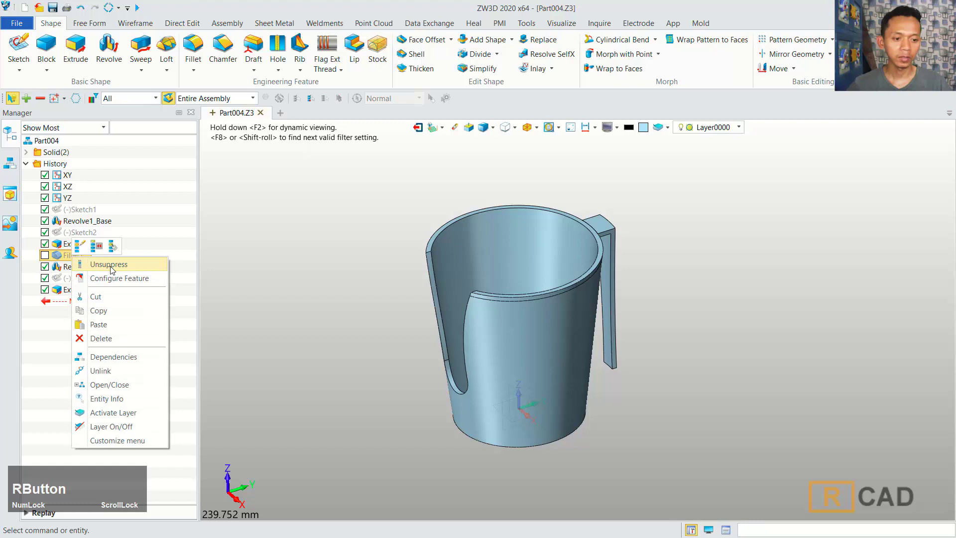
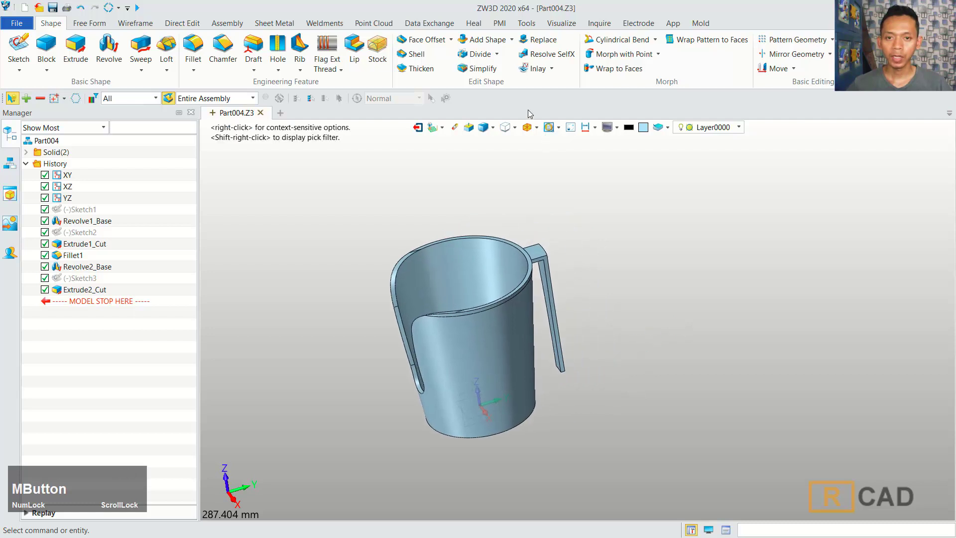
Add the handle shape into the cup body as one solid
left_click(490, 42)
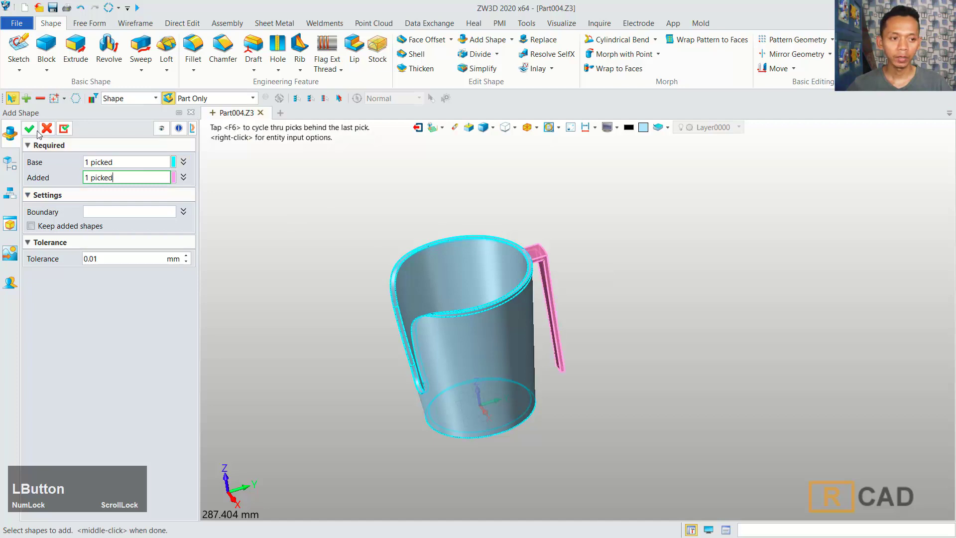
right_click(595, 272)
scroll("up", 3)
Round the three handle-to-cup junction edges with a 7 mm fillet
left_click(198, 49)
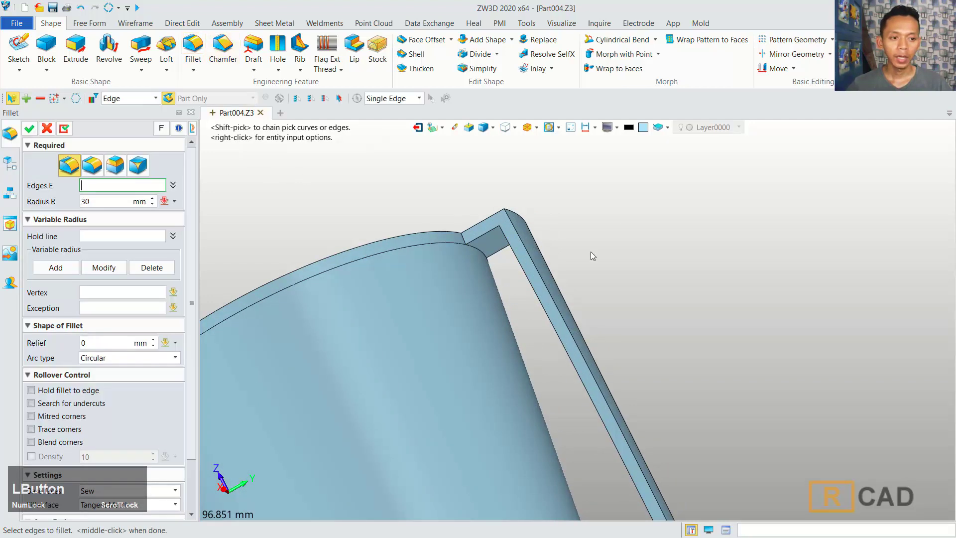
scroll("up", 3)
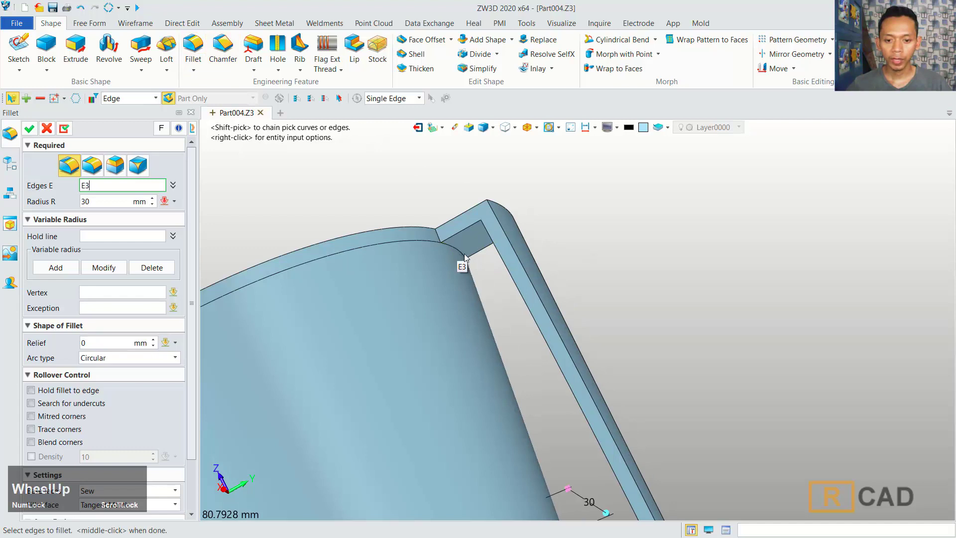
left_click(466, 257)
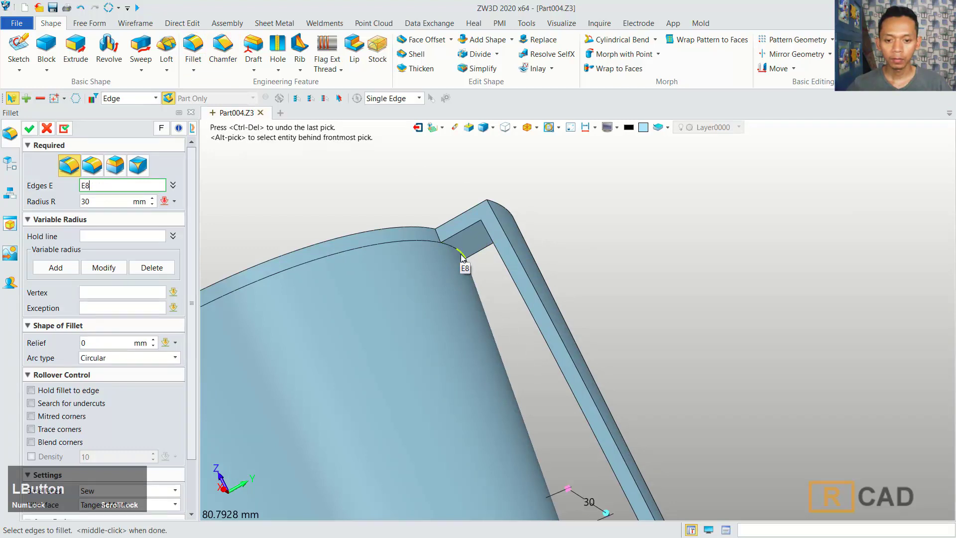
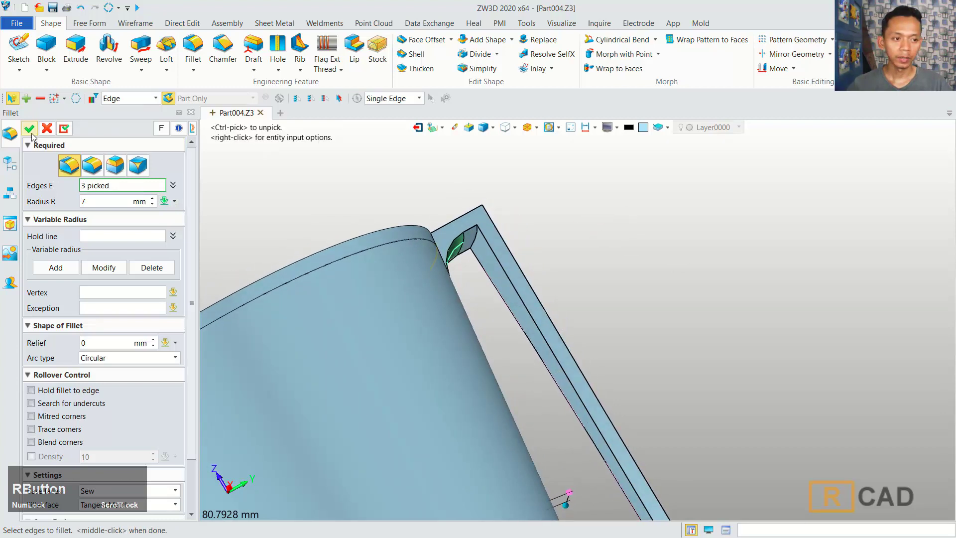
left_click(36, 134)
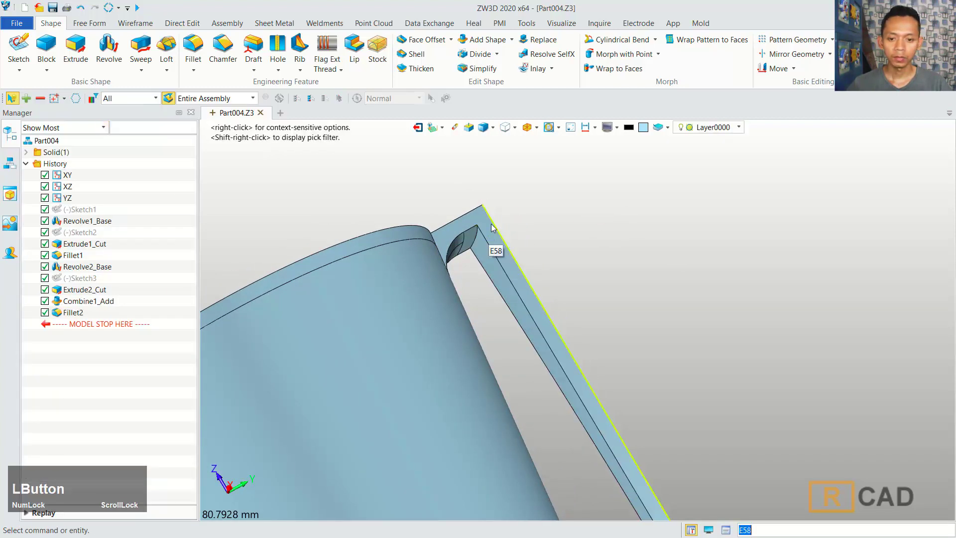
Fillet the curved edge inside the handle opening
scroll("up", 3)
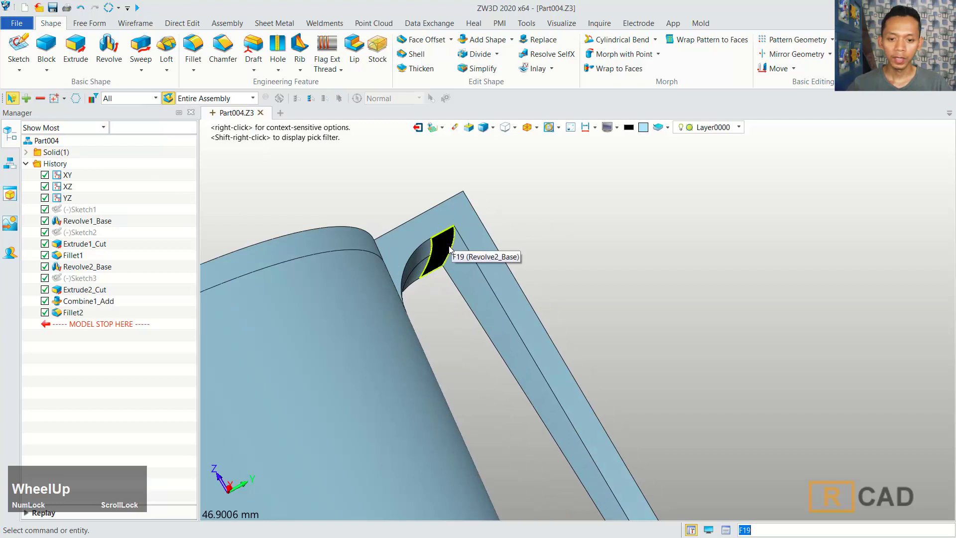
left_click(456, 254)
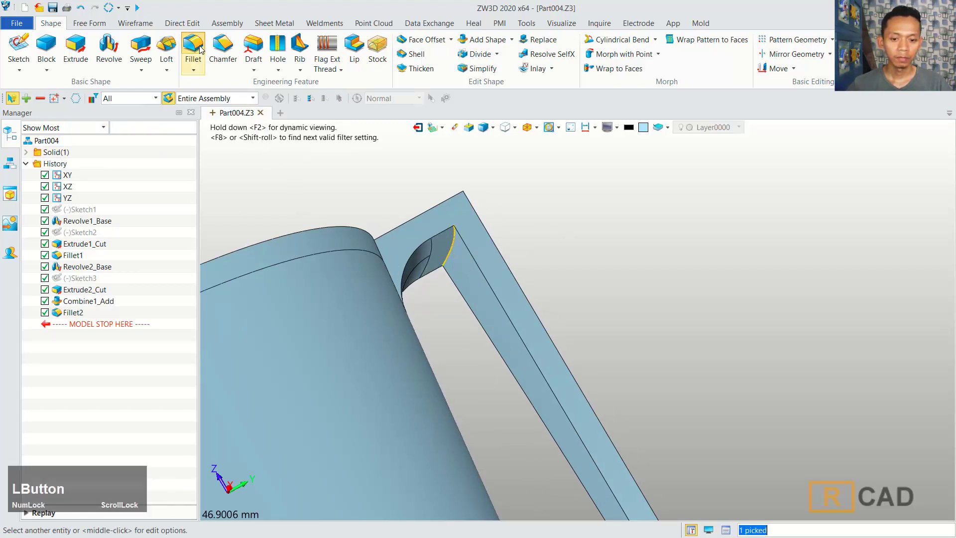
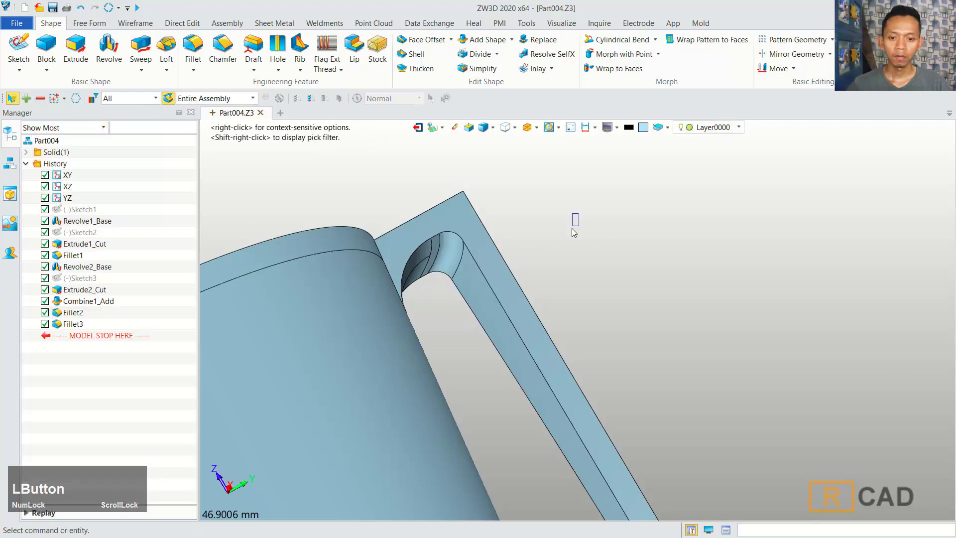
right_click(572, 222)
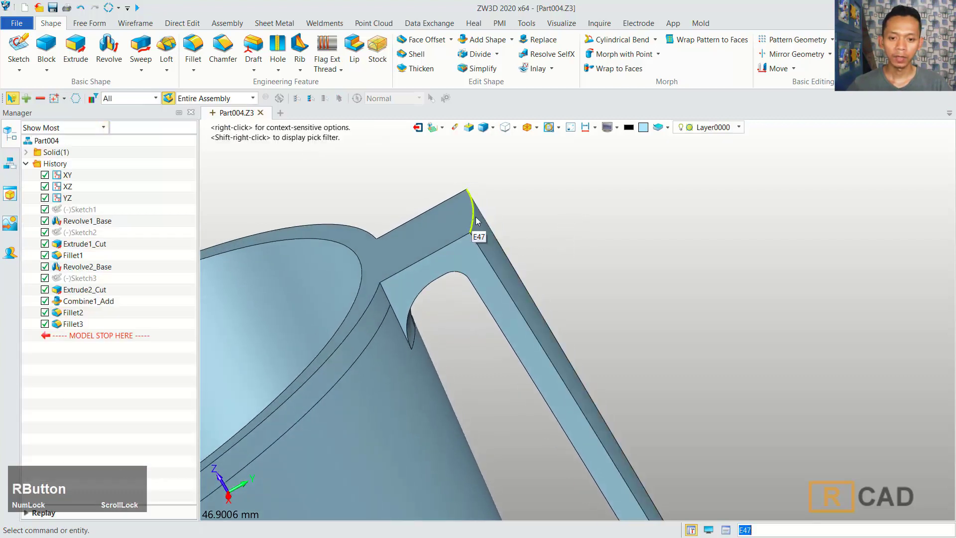
Round the handle's outer top corner edge with a 5 mm fillet
left_click(197, 50)
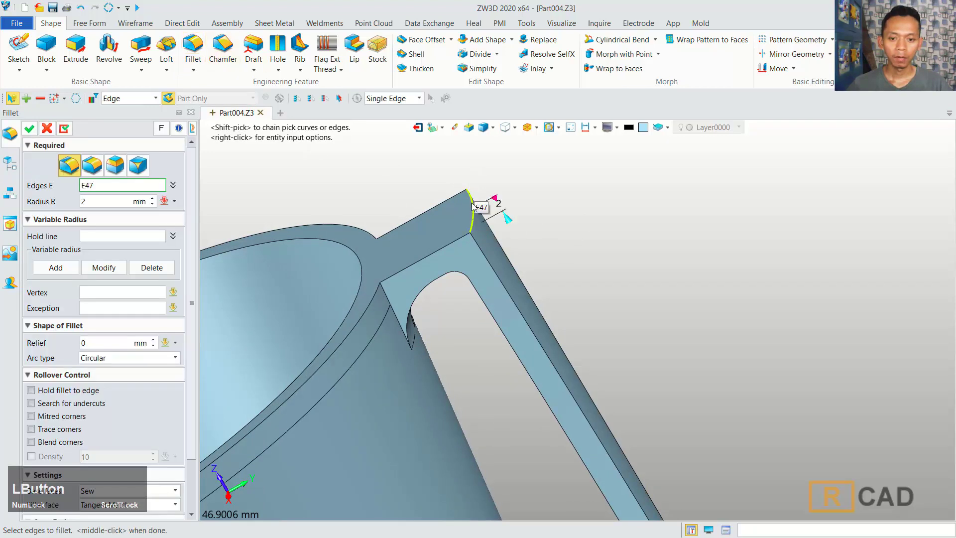
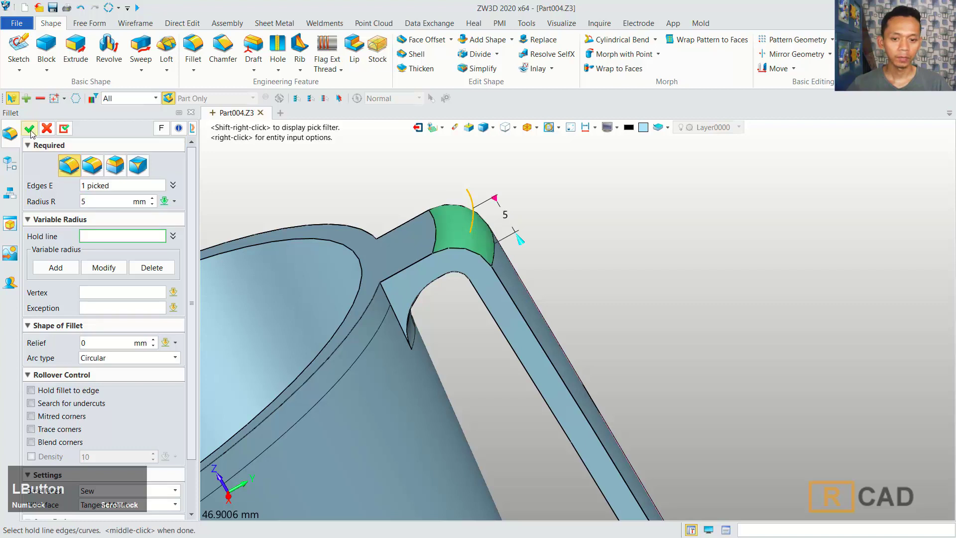
scroll("down", 3)
right_click(617, 248)
middle_click(495, 245)
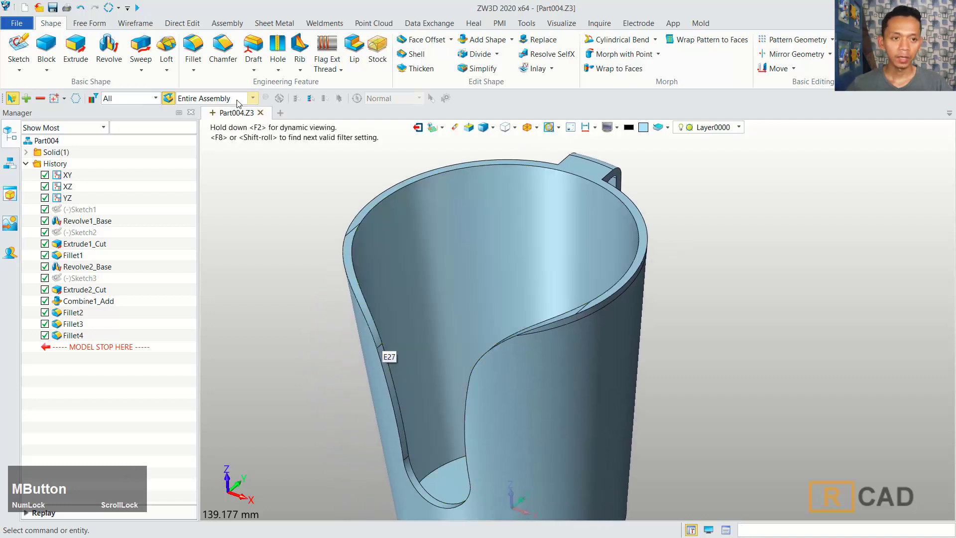
Fillet seven rim and slot-opening edges of the cup at 1 mm radius
left_click(201, 49)
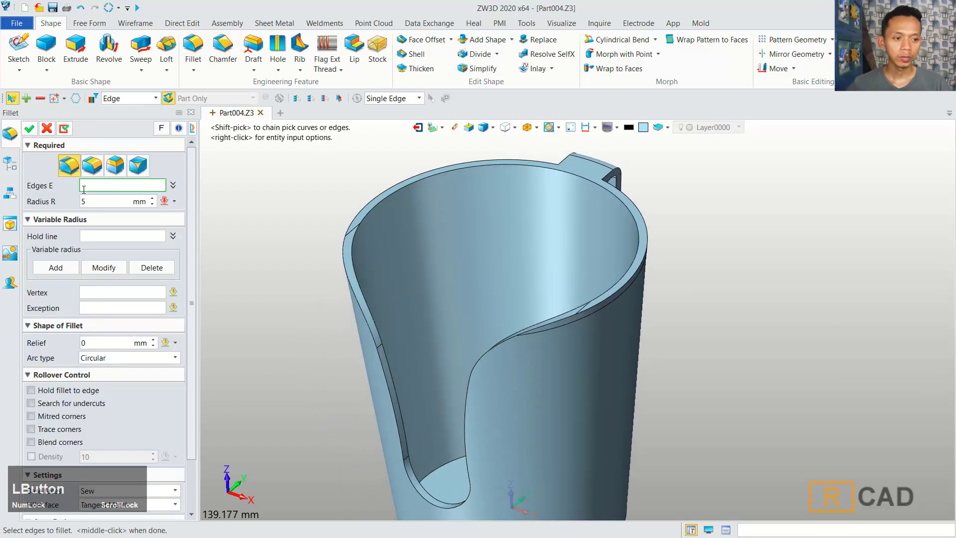
key("1")
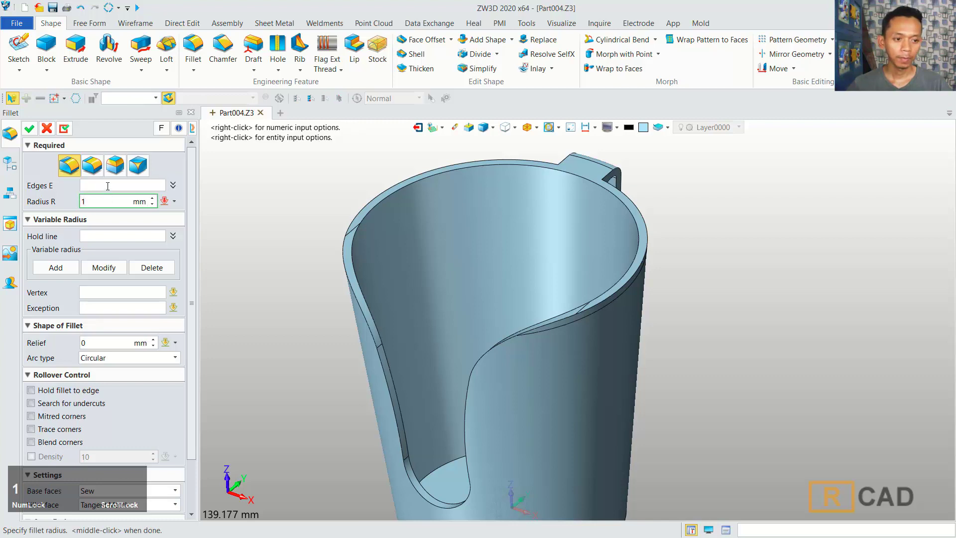
left_click(107, 181)
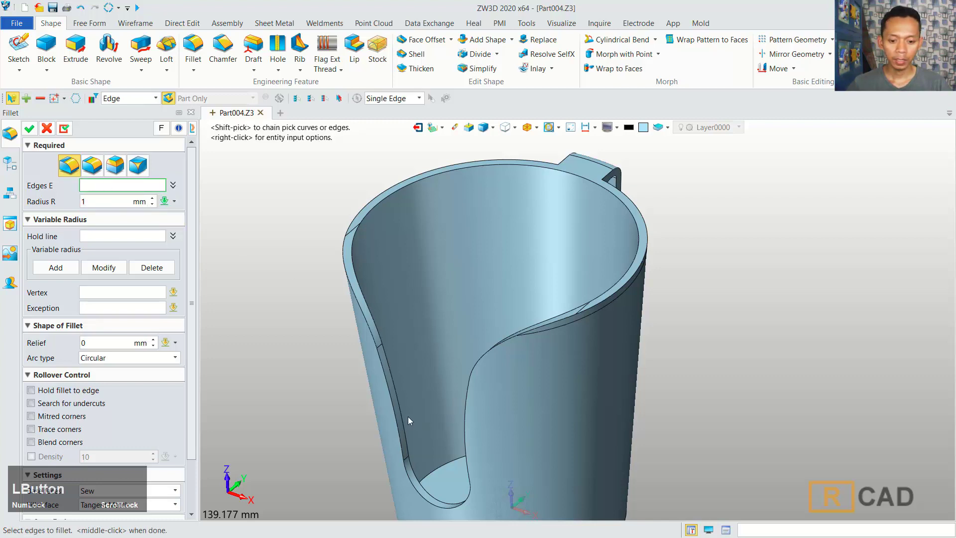
left_click(403, 413)
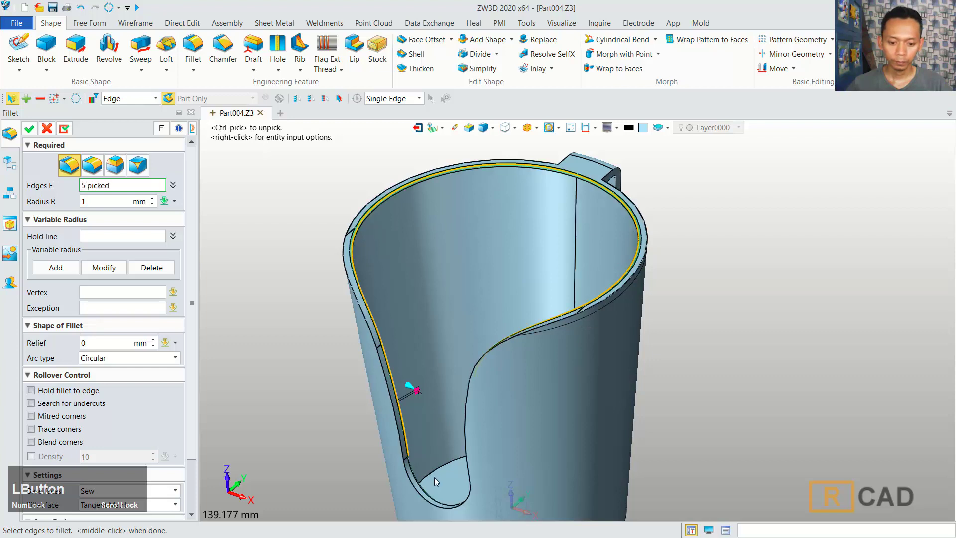
left_click(439, 501)
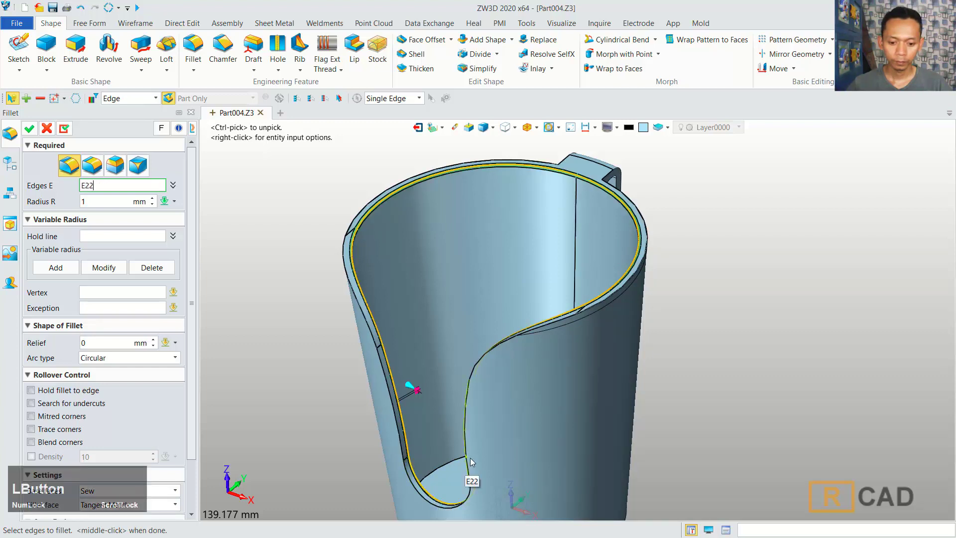
right_click(698, 410)
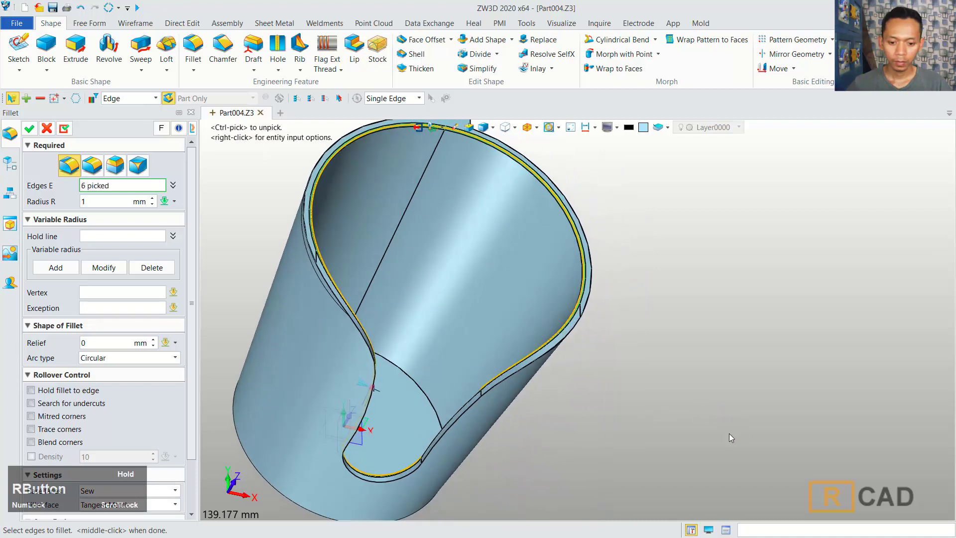
left_click(466, 406)
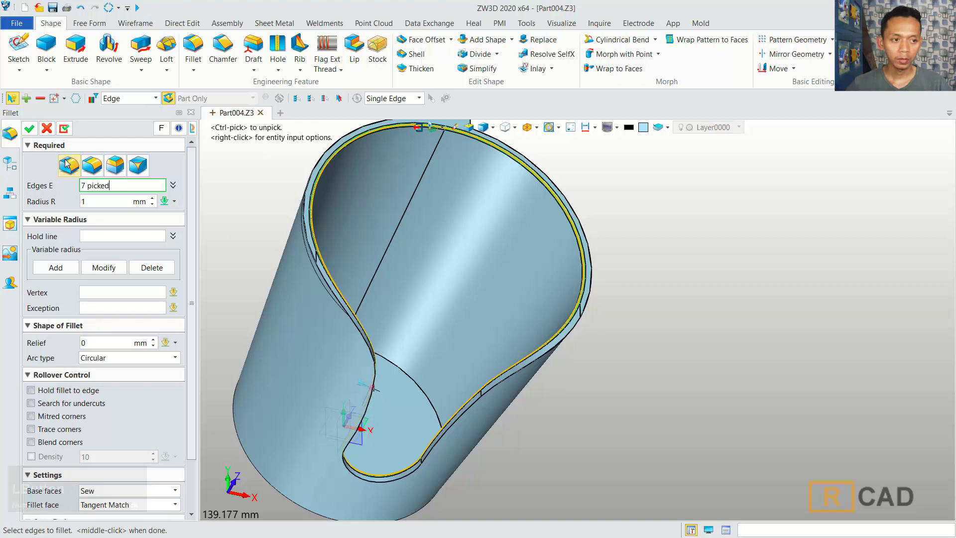
left_click(34, 131)
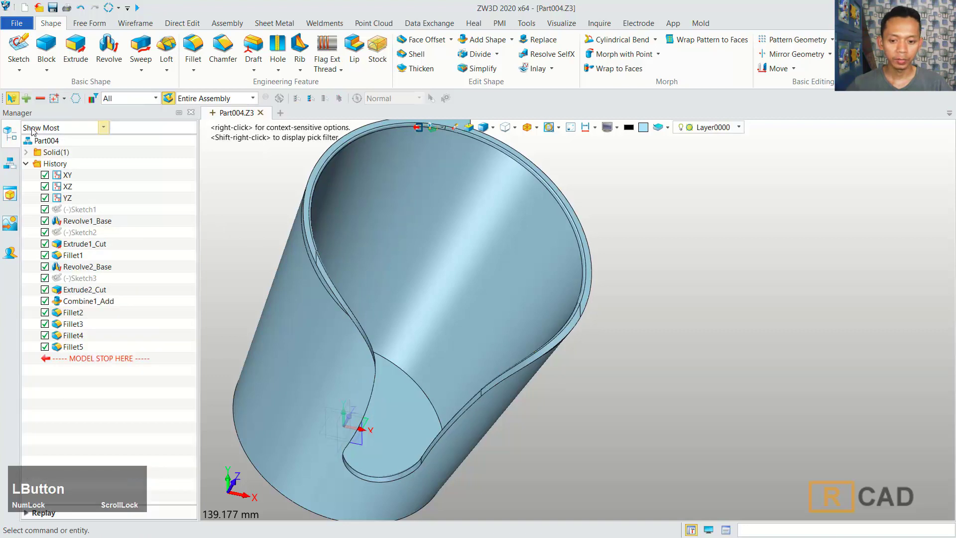
Turn the cup upright to face the slot and start another edge fillet
right_click(695, 416)
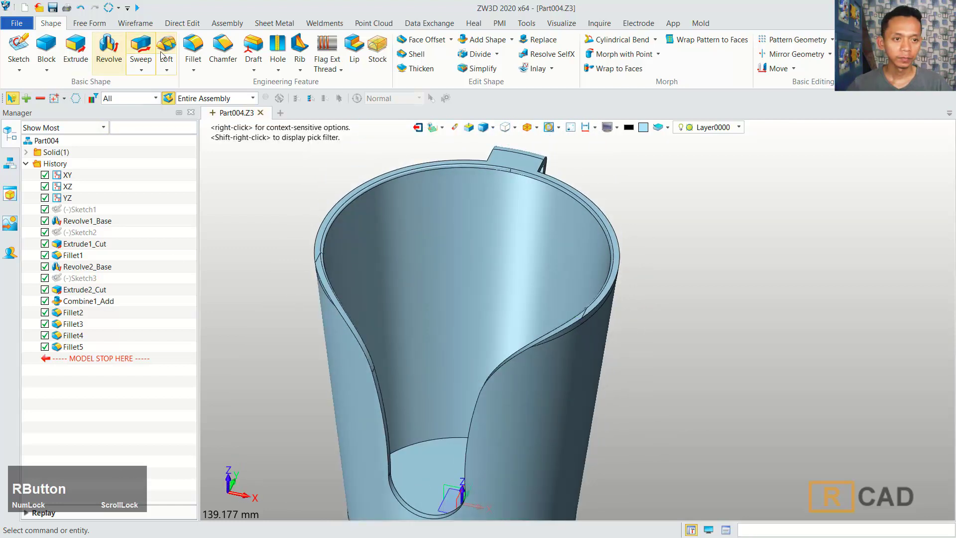
left_click(193, 52)
scroll("up", 3)
Pick the slot's outer, lower and side edges and the rim edge for the fillet
left_click(358, 312)
scroll("down", 3)
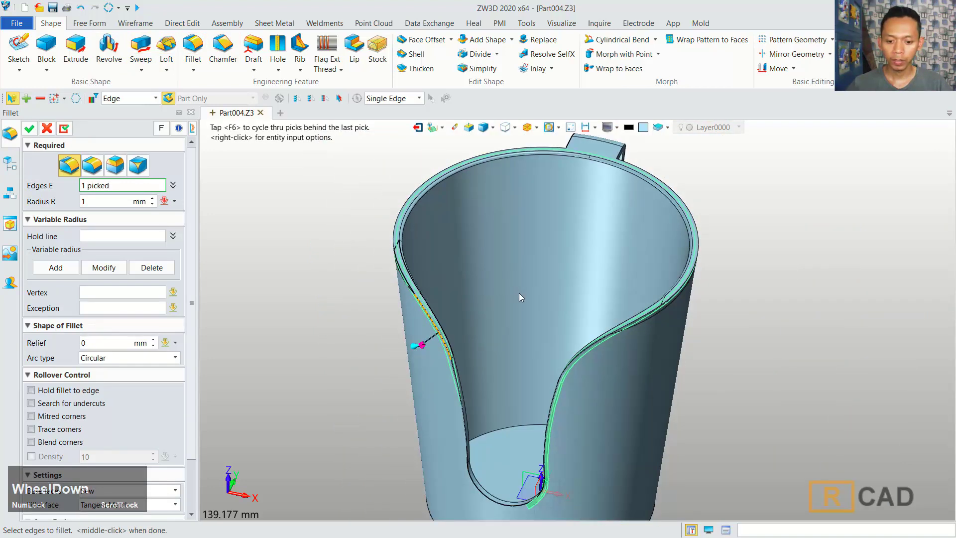
middle_click(522, 301)
scroll("up", 3)
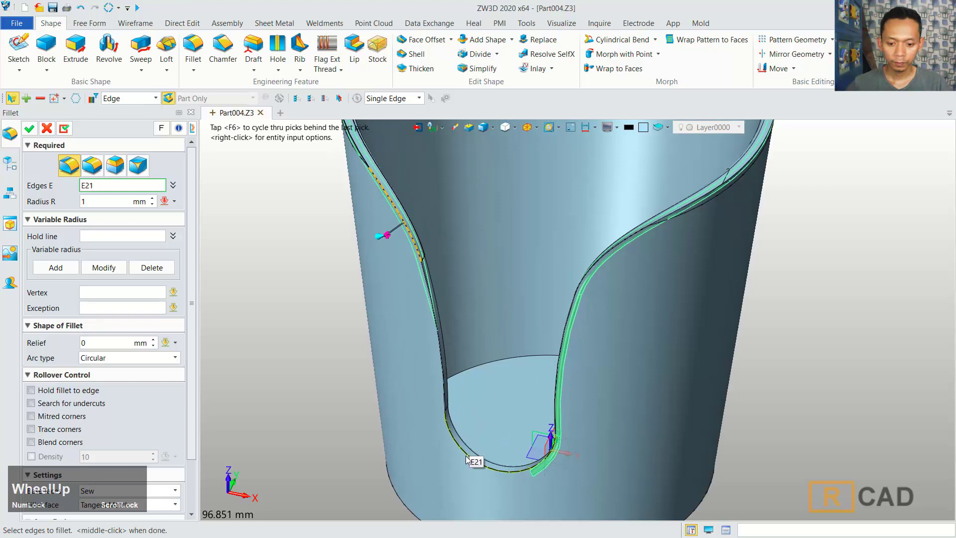
left_click(469, 459)
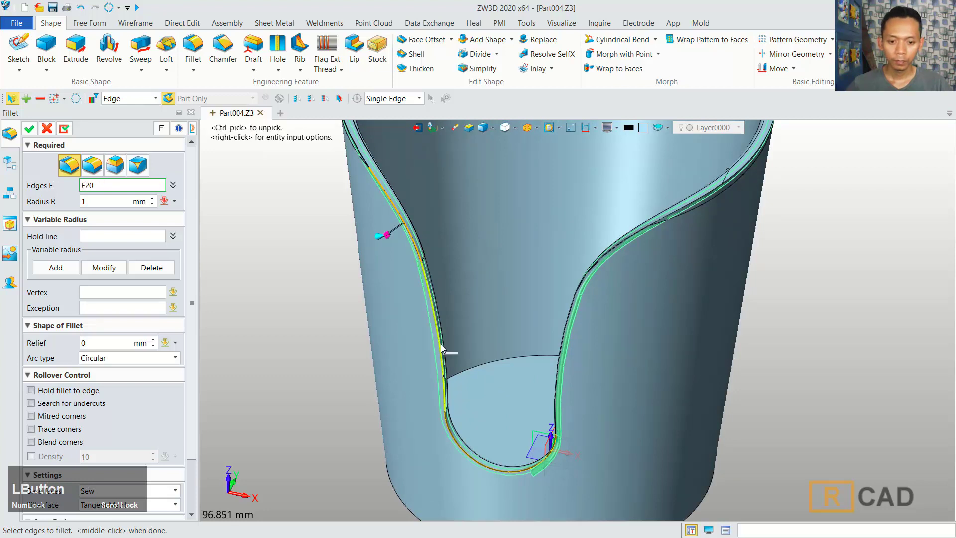
scroll("down", 3)
middle_click(418, 298)
scroll("up", 3)
left_click(378, 204)
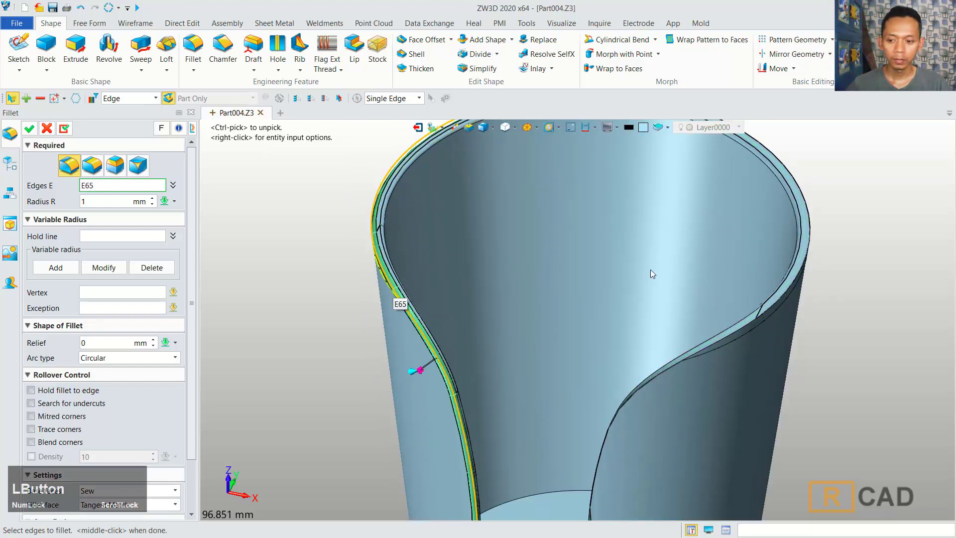
scroll("down", 3)
middle_click(685, 247)
scroll("up", 3)
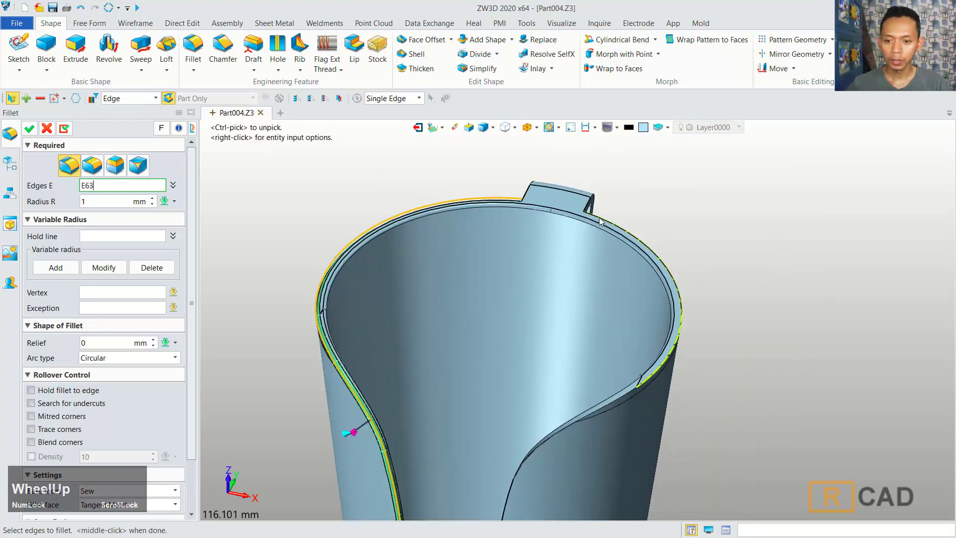
left_click(606, 219)
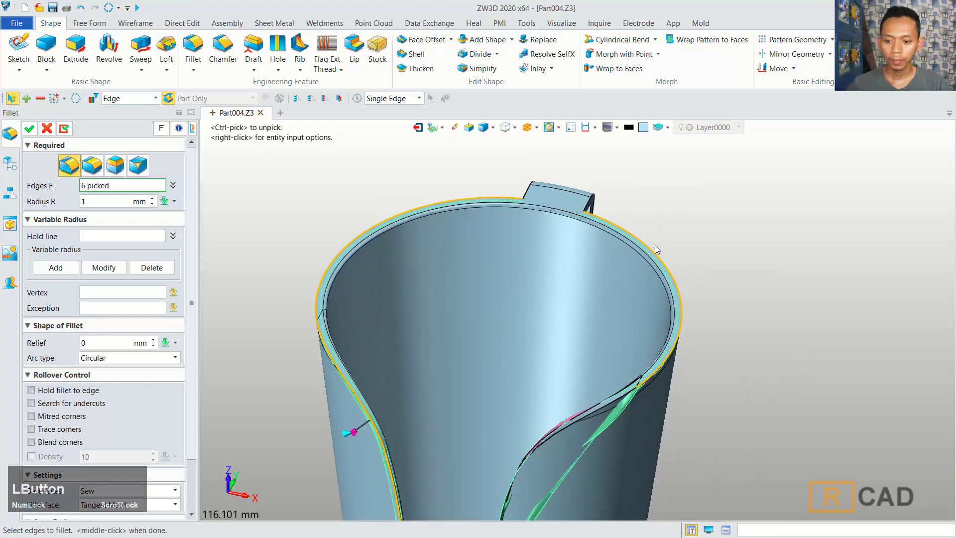
middle_click(747, 284)
left_click(609, 315)
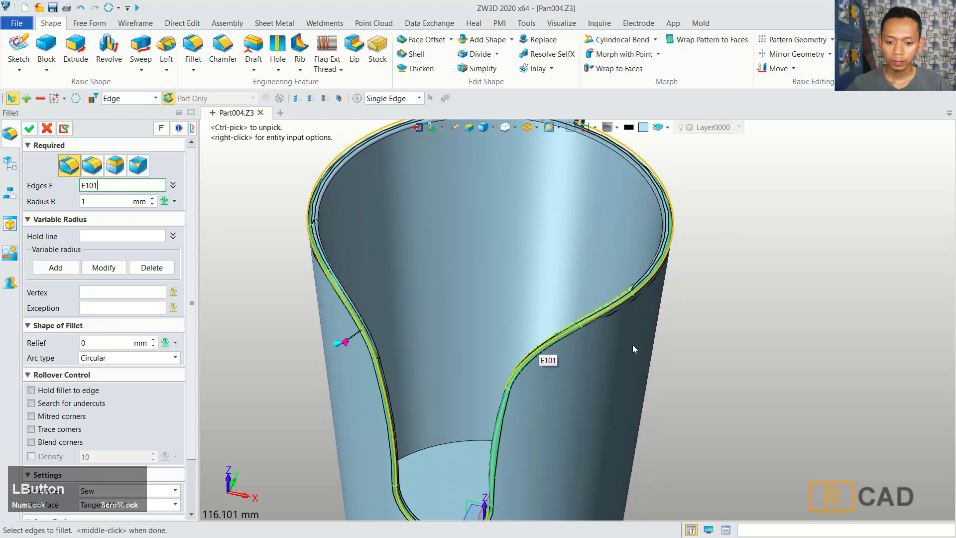
scroll("down", 3)
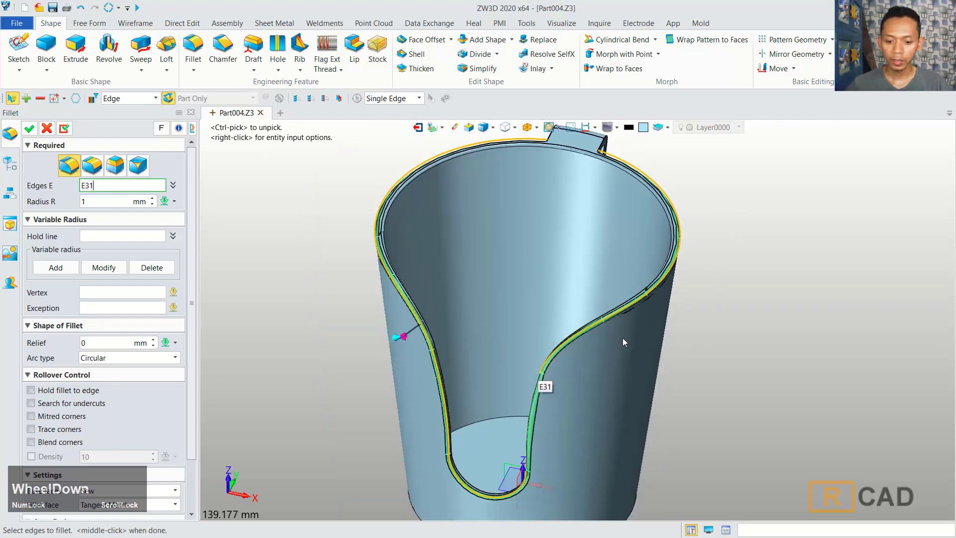
Add the handle and handle-to-rim edges, then apply the 1 mm fillet to all twelve edges
right_click(721, 226)
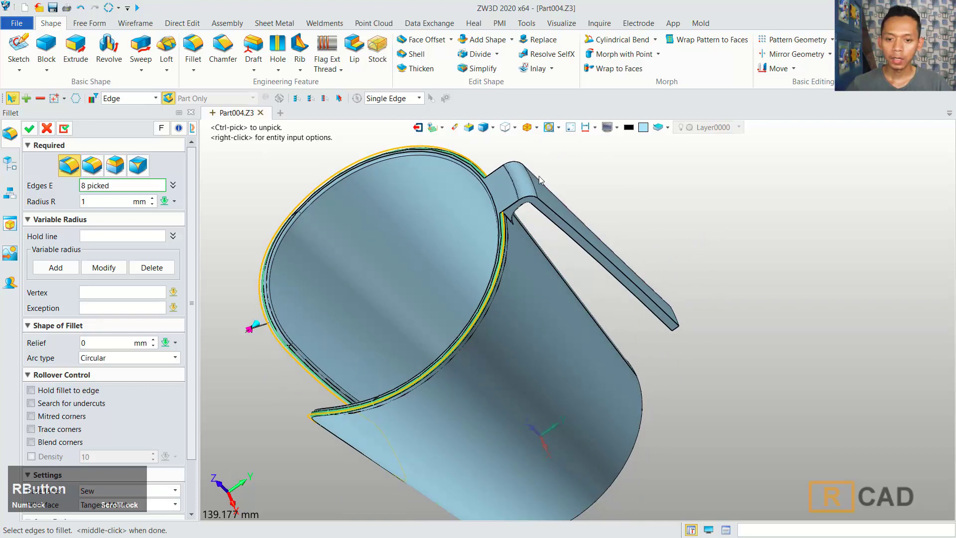
scroll("up", 3)
left_click(484, 243)
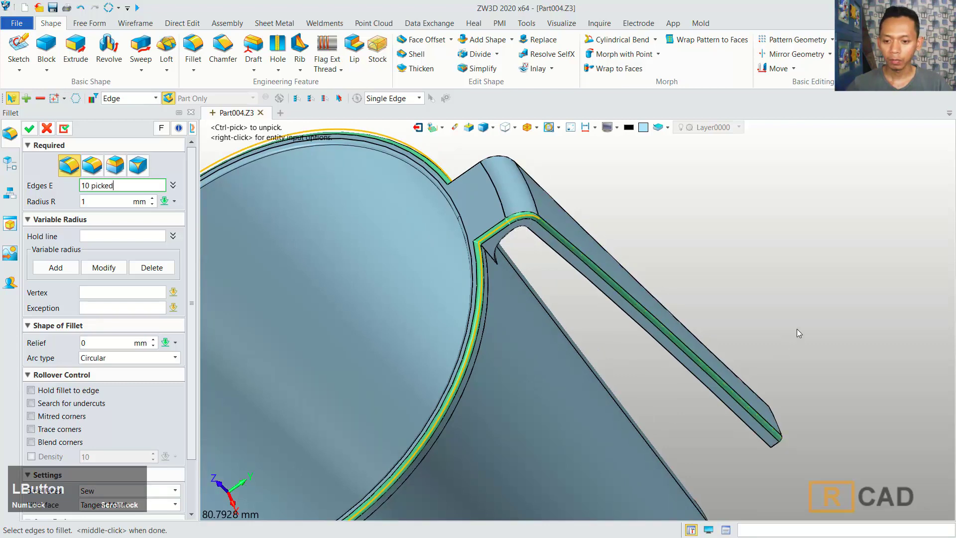
right_click(702, 212)
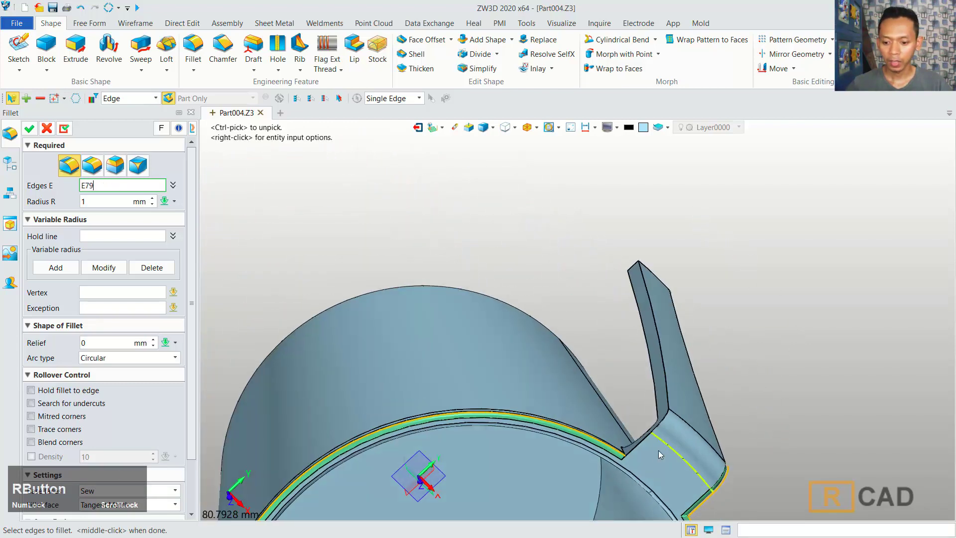
left_click(635, 455)
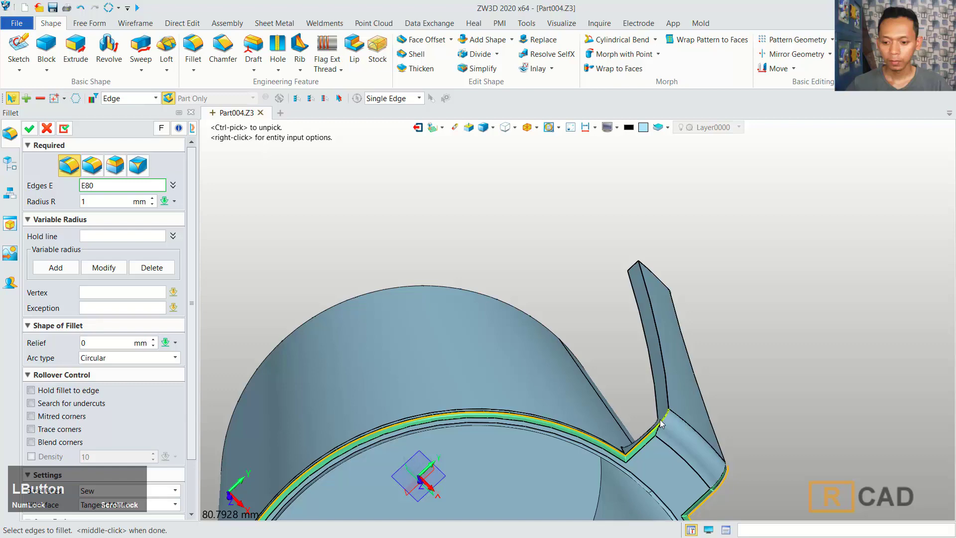
right_click(746, 412)
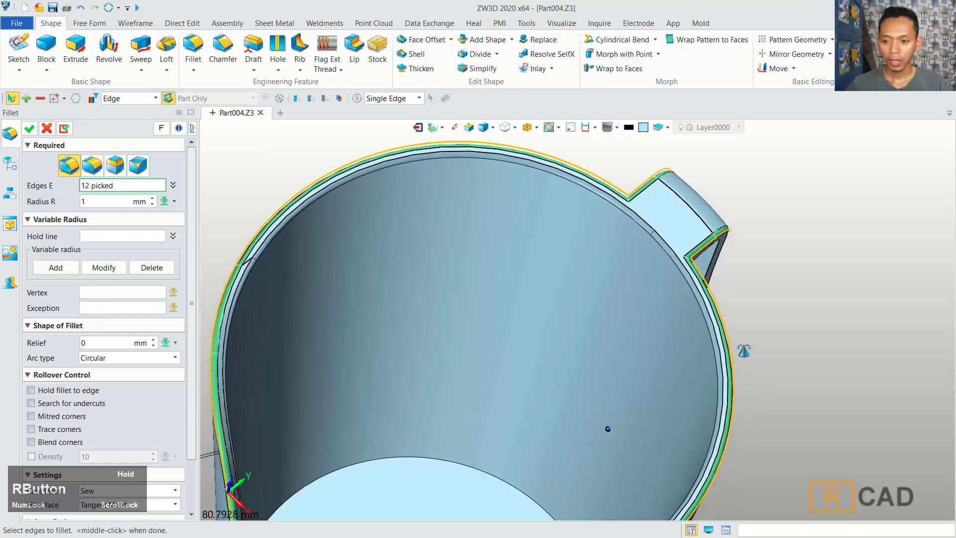
scroll("down", 3)
left_click(27, 134)
scroll("down", 3)
left_click(772, 328)
right_click(759, 320)
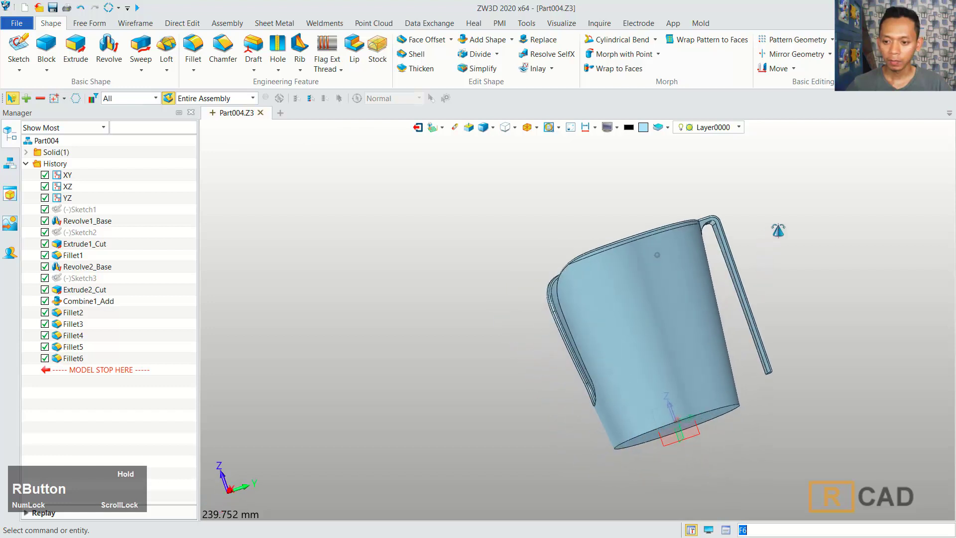
Fillet the three curved inner edges of the handle bend (E58, E68, E62) at 1 mm
scroll("up", 3)
middle_click(804, 229)
left_click(189, 49)
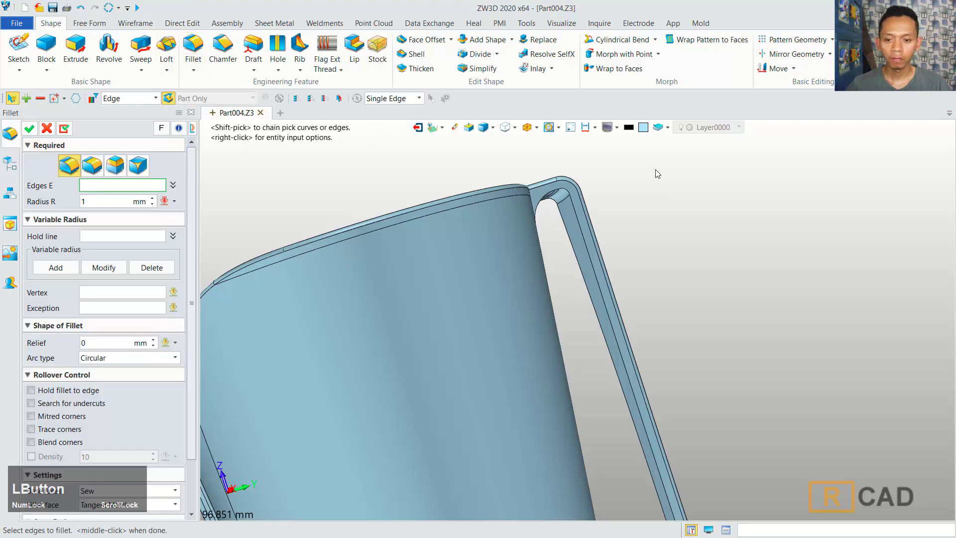
scroll("up", 3)
left_click(520, 215)
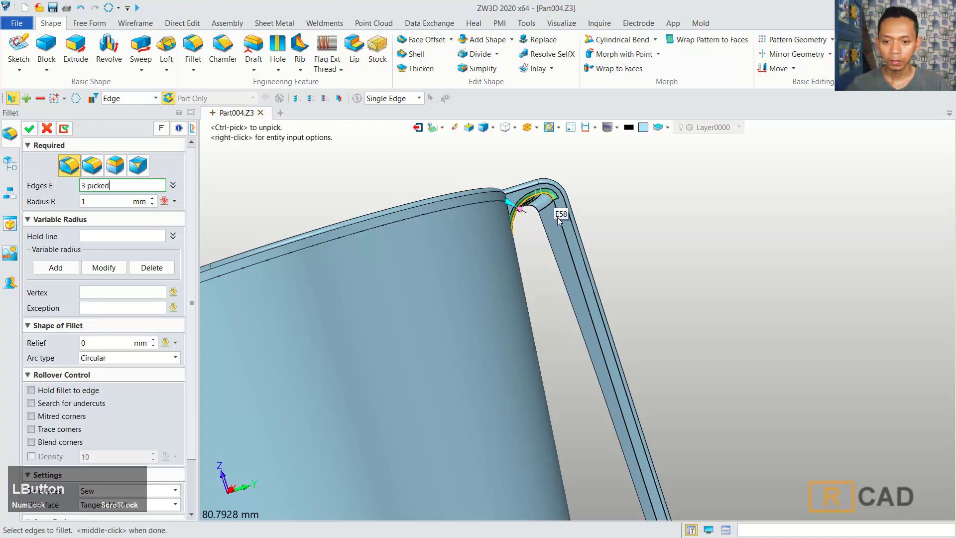
scroll("down", 3)
right_click(776, 321)
scroll("up", 3)
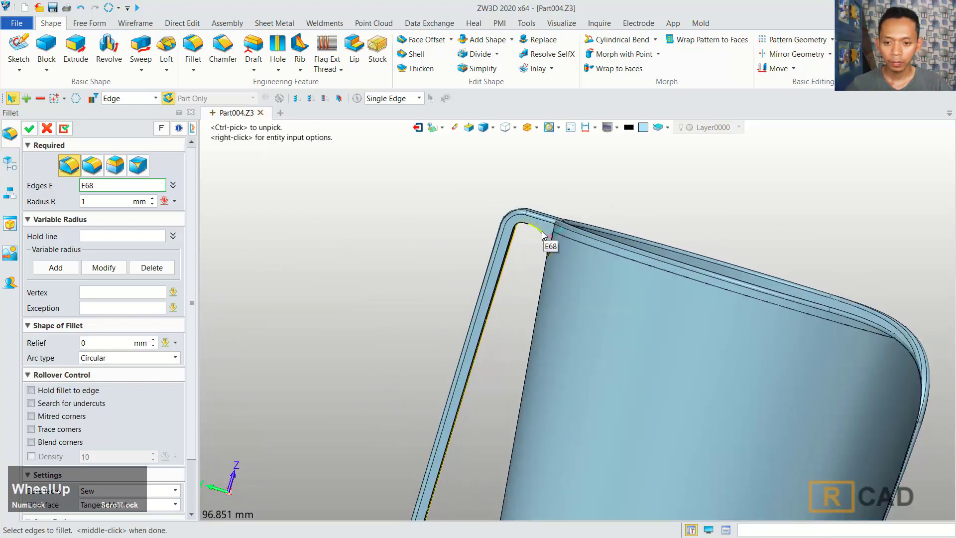
left_click(544, 234)
scroll("up", 3)
left_click(524, 223)
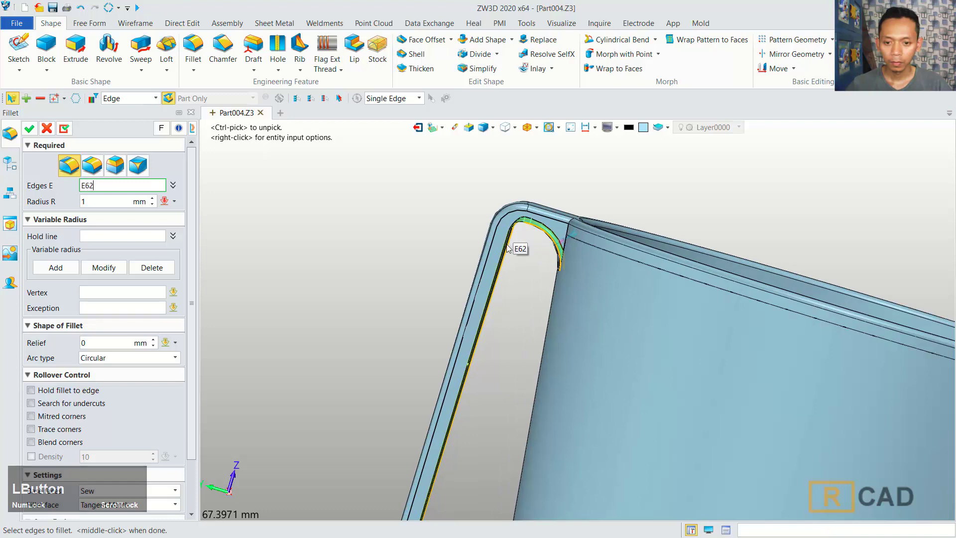
scroll("down", 3)
middle_click(534, 316)
left_click(30, 131)
scroll("down", 3)
Start Sketch4 on the cup's floor face and draw a small circle there
right_click(506, 340)
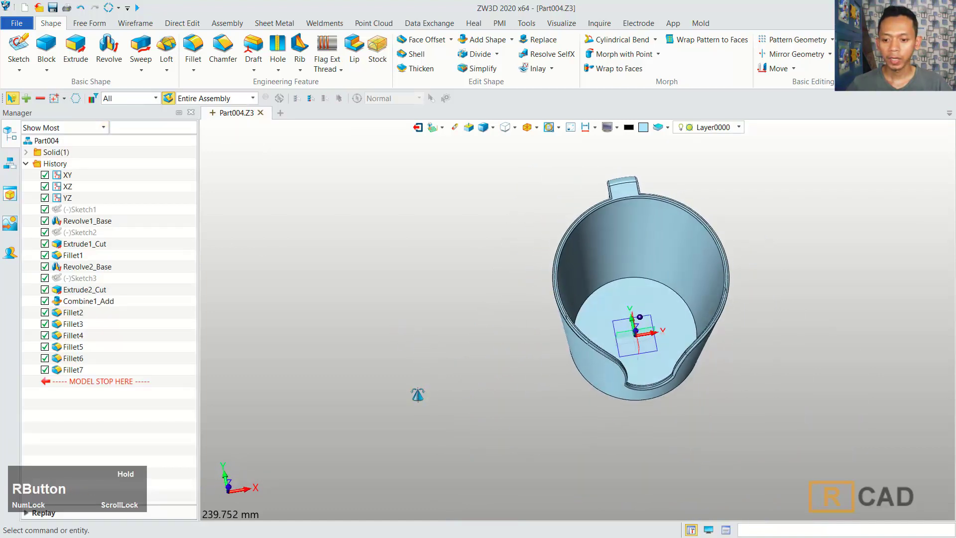
scroll("up", 3)
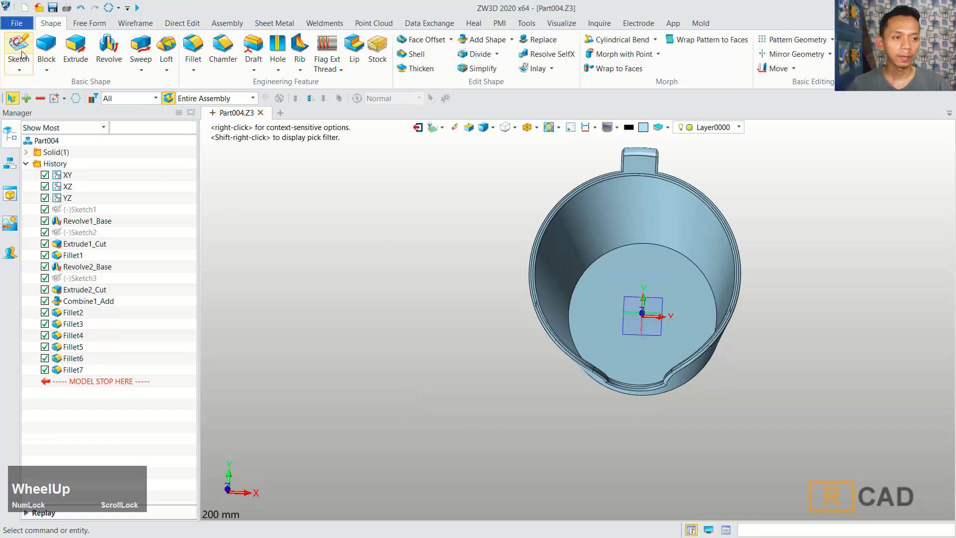
left_click(24, 53)
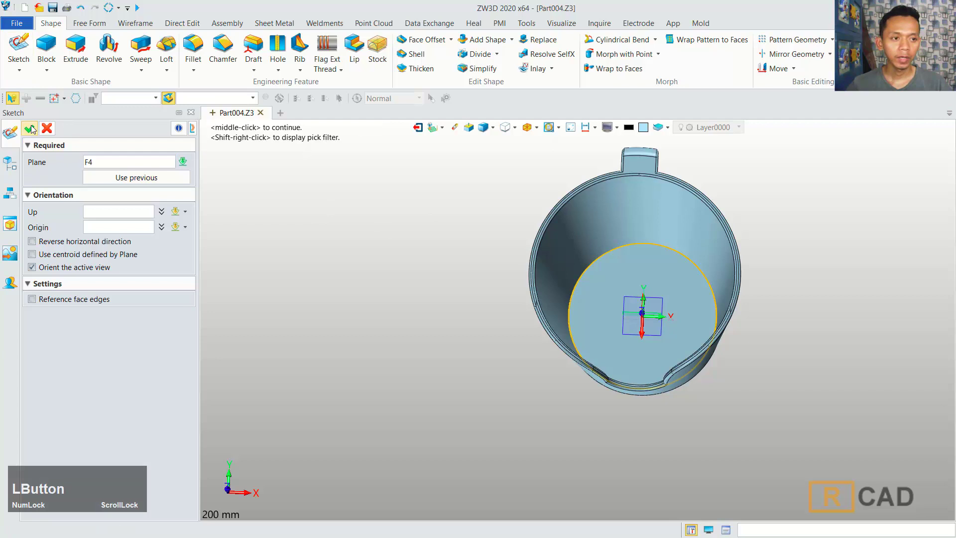
scroll("up", 3)
left_click(610, 312)
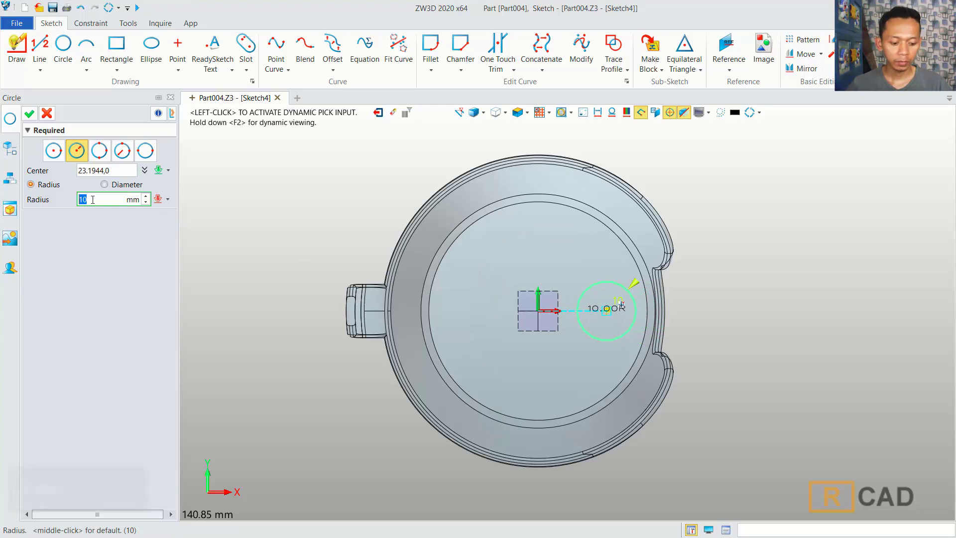
key("4")
Dimension the circle 24 mm from the origin
left_click(35, 116)
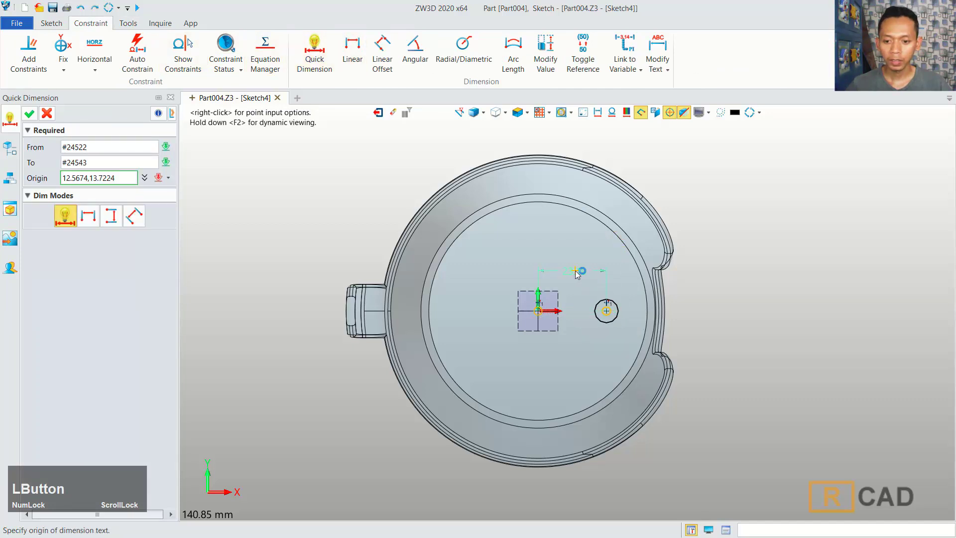
type("24")
Extrude-cut Sketch4's circle through the floor with Boolean remove, creating the drain hole
left_click(779, 336)
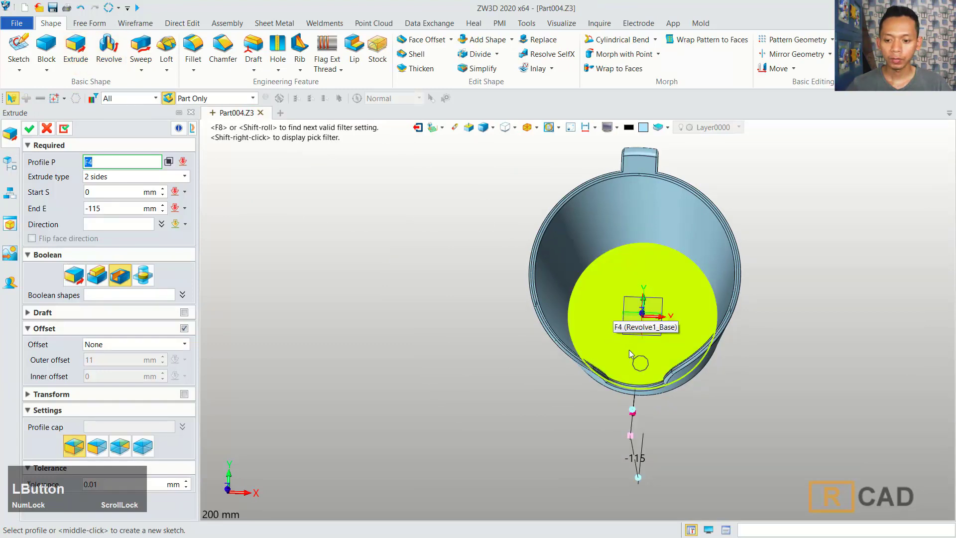
right_click(809, 319)
left_click(810, 299)
right_click(796, 277)
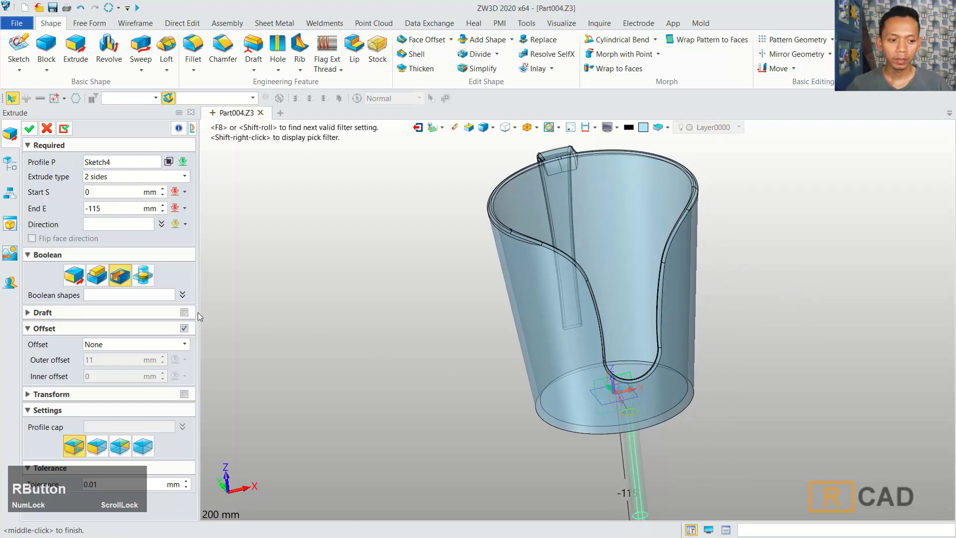
left_click(36, 129)
scroll("down", 3)
right_click(732, 307)
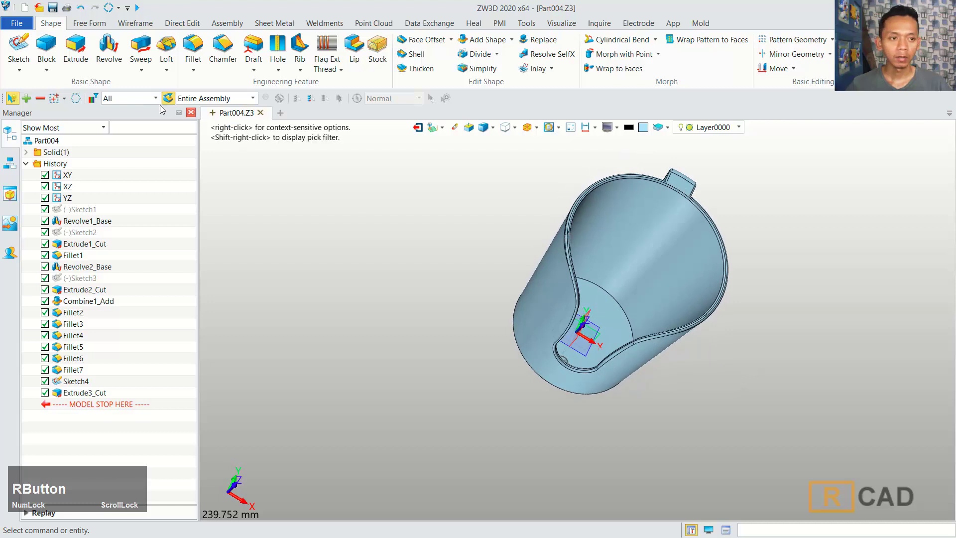
Fillet the inner floor-to-wall edge E2 with a 5 mm radius (Fillet8)
left_click(195, 45)
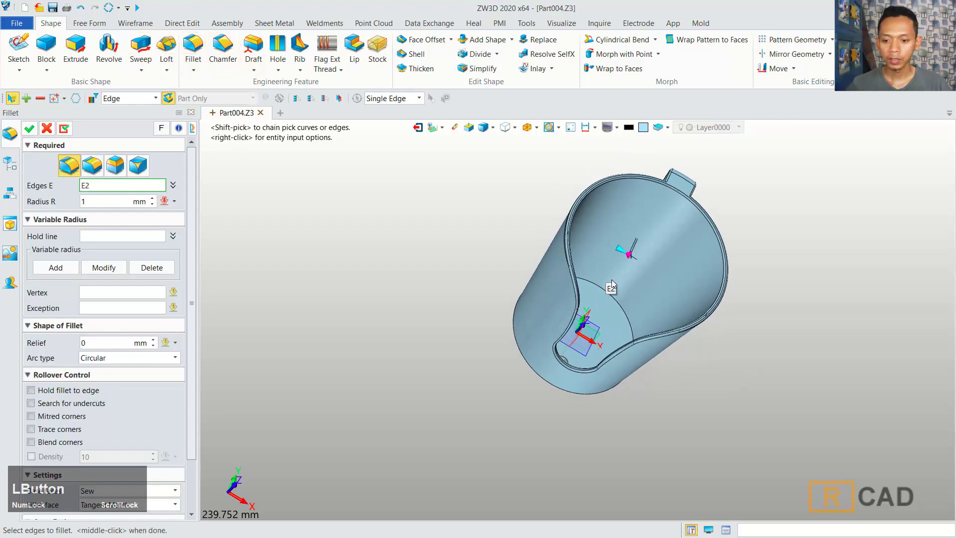
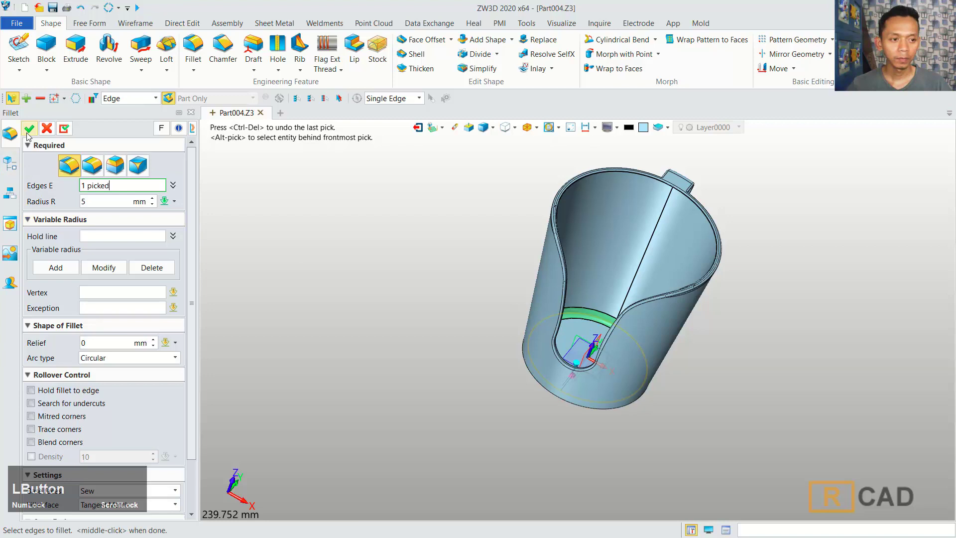
left_click(32, 131)
right_click(744, 384)
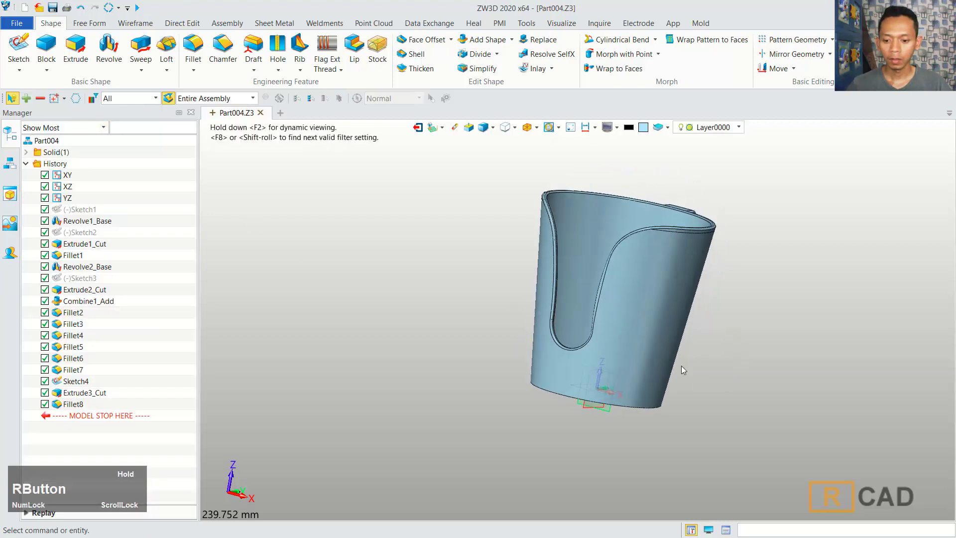
Fillet the cup's outer bottom edge at 8 mm (Fillet9) and inspect the rounded base
left_click(195, 50)
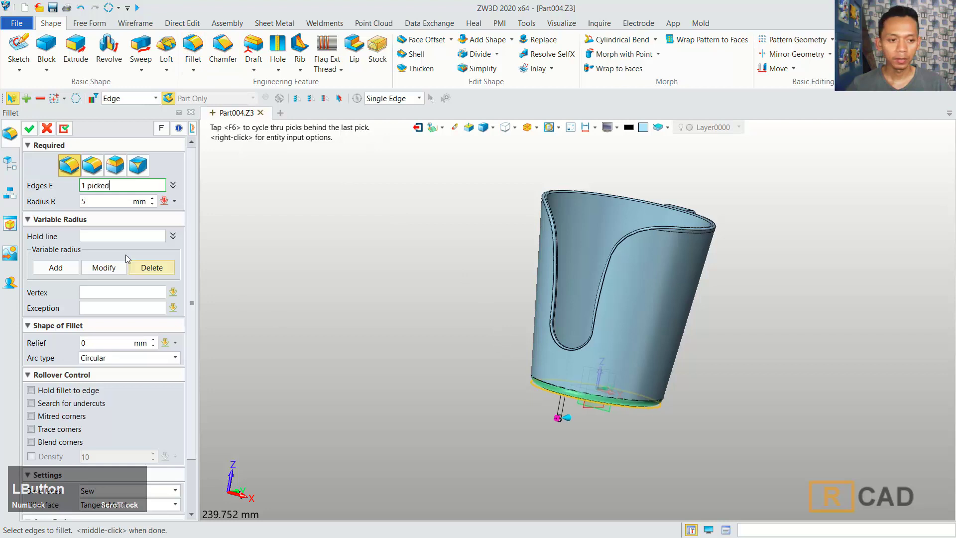
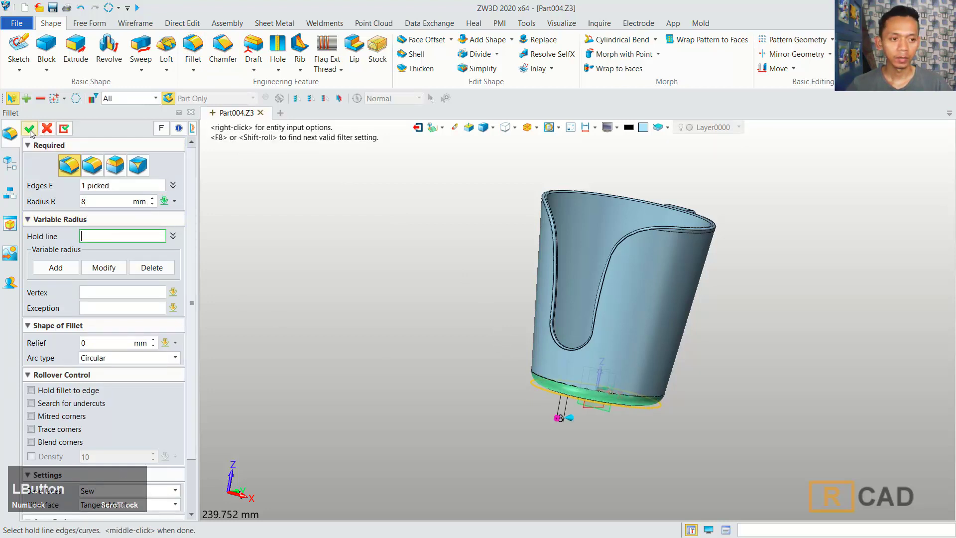
scroll("down", 3)
right_click(729, 326)
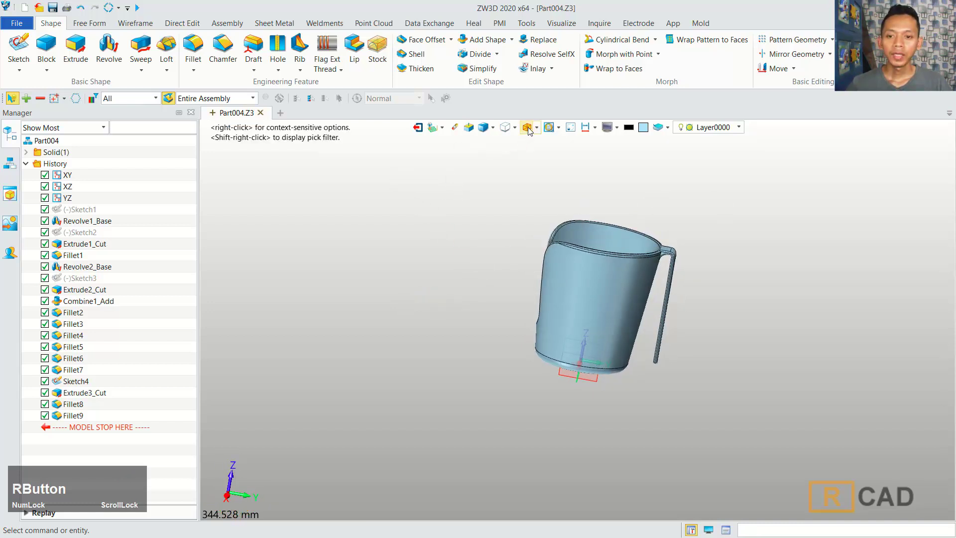
left_click(539, 132)
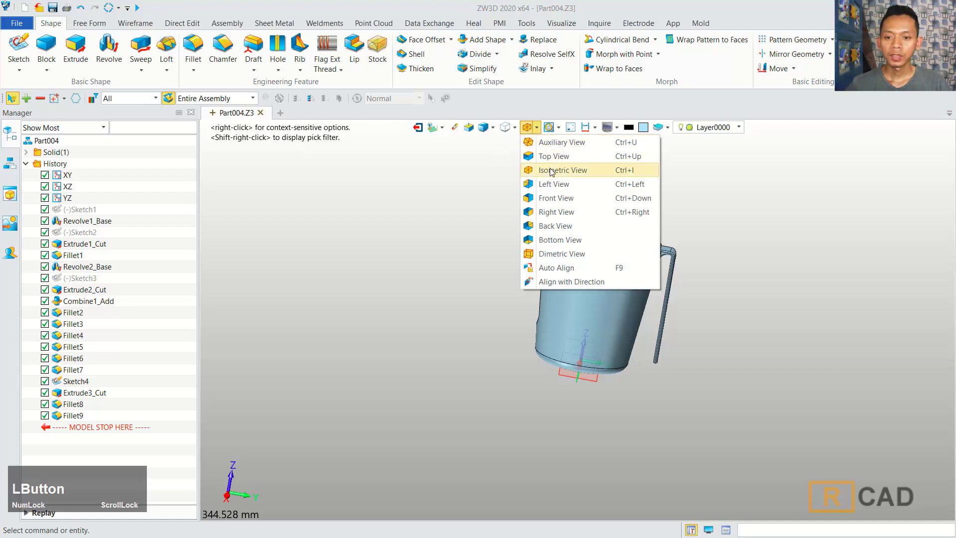